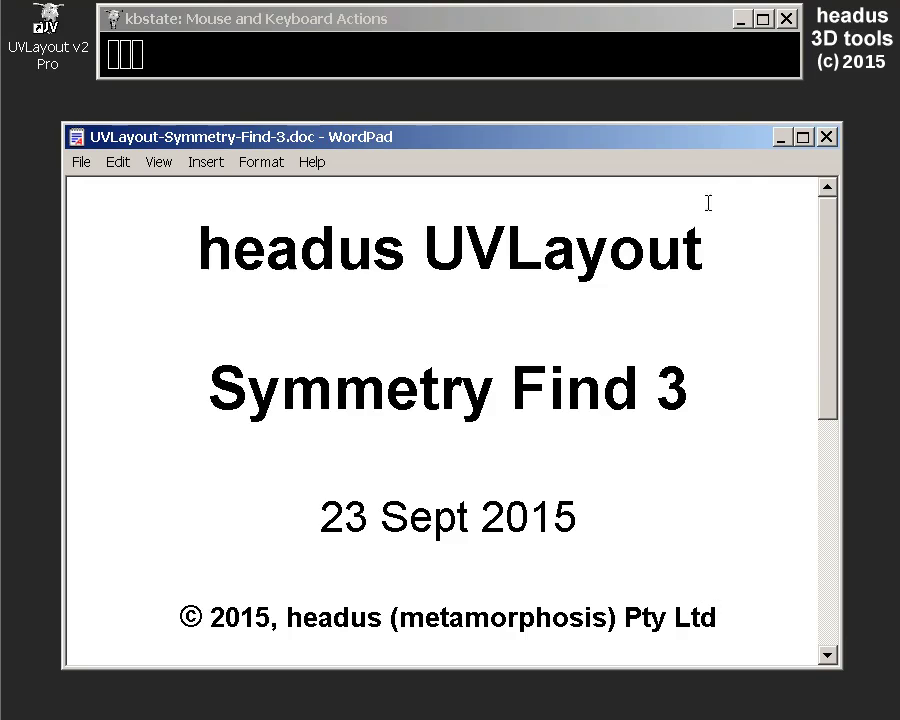
Step: Close the Symmetry Find 3 title document, returning to the UVLayout videos folder
{"action": "left_click", "coordinate": [793, 136]}
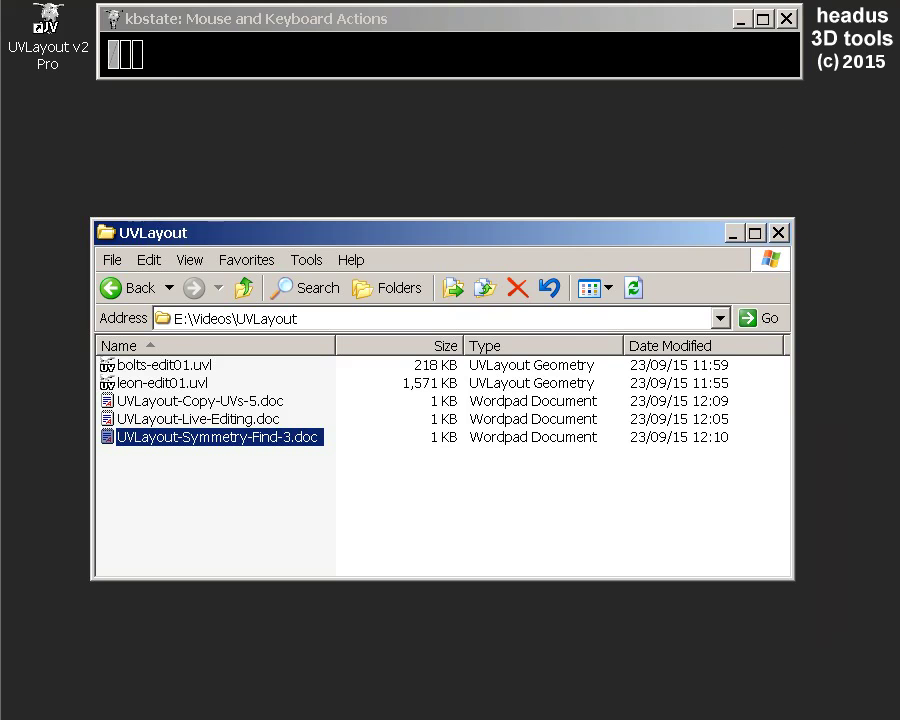
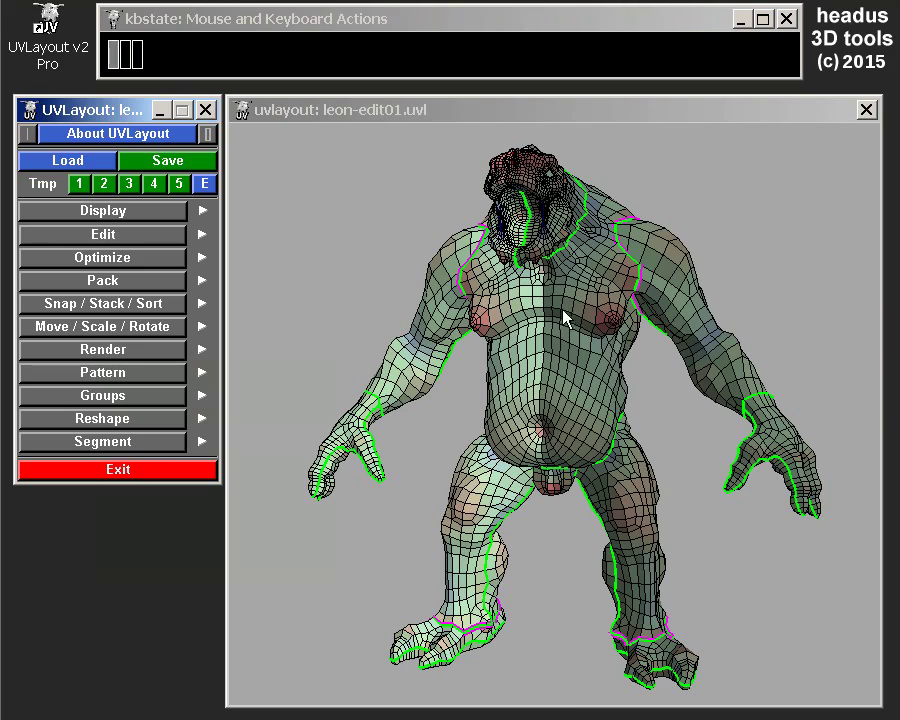
Step: Turn the creature to face front and switch to the flattened UV shells view (U)
{"action": "left_click_drag", "start_coordinate": [546, 358], "coordinate": [583, 353]}
{"action": "left_click", "coordinate": [537, 372]}
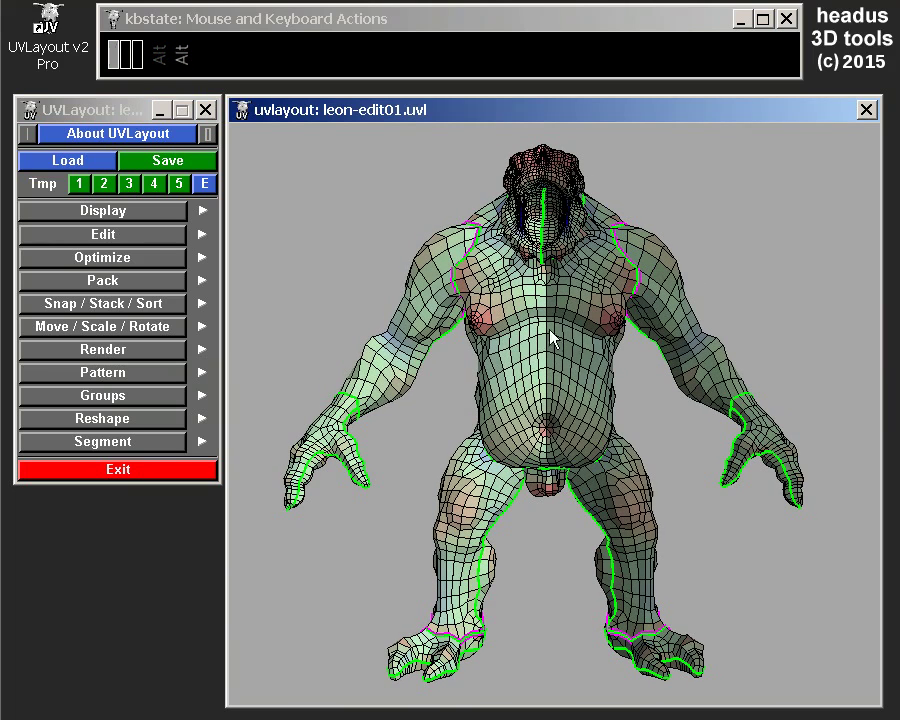
{"action": "key", "text": "u"}
{"action": "middle_click", "coordinate": [572, 352]}
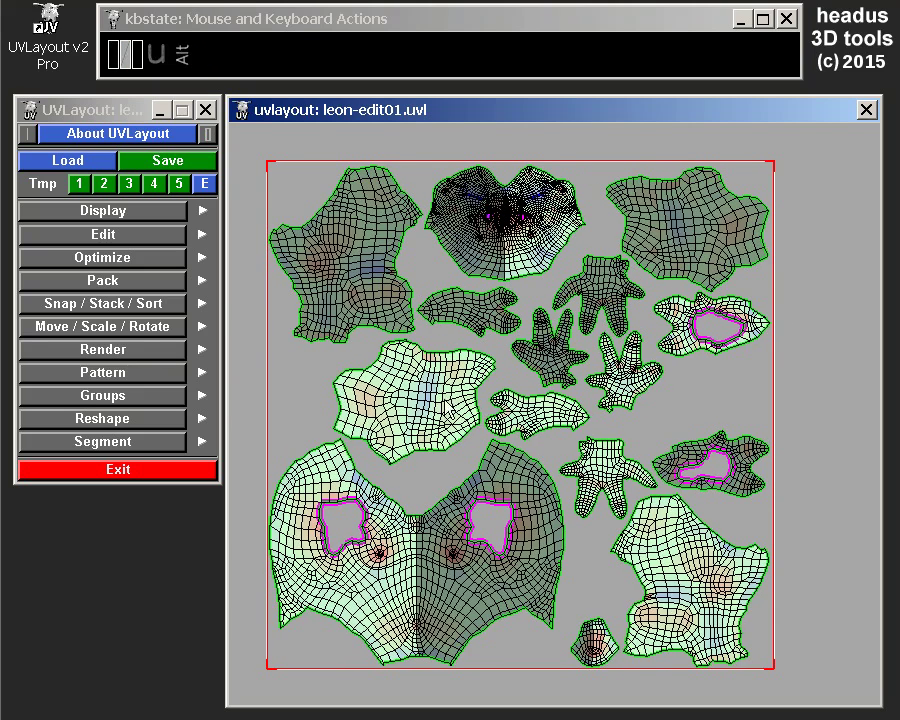
{"action": "middle_click", "coordinate": [493, 401]}
{"action": "key", "text": "space"}
{"action": "left_click_drag", "start_coordinate": [335, 394], "coordinate": [781, 251]}
{"action": "middle_click", "coordinate": [721, 297]}
{"action": "key", "text": "space"}
Step: Zoom in and frame a single body shell in the UV view
{"action": "left_click_drag", "start_coordinate": [631, 369], "coordinate": [518, 377]}
{"action": "left_click_drag", "start_coordinate": [635, 332], "coordinate": [620, 343]}
{"action": "left_click_drag", "start_coordinate": [635, 335], "coordinate": [616, 379]}
{"action": "left_click_drag", "start_coordinate": [616, 375], "coordinate": [604, 391]}
{"action": "right_click", "coordinate": [624, 380]}
{"action": "left_click_drag", "start_coordinate": [633, 408], "coordinate": [630, 373]}
{"action": "left_click_drag", "start_coordinate": [635, 353], "coordinate": [582, 329]}
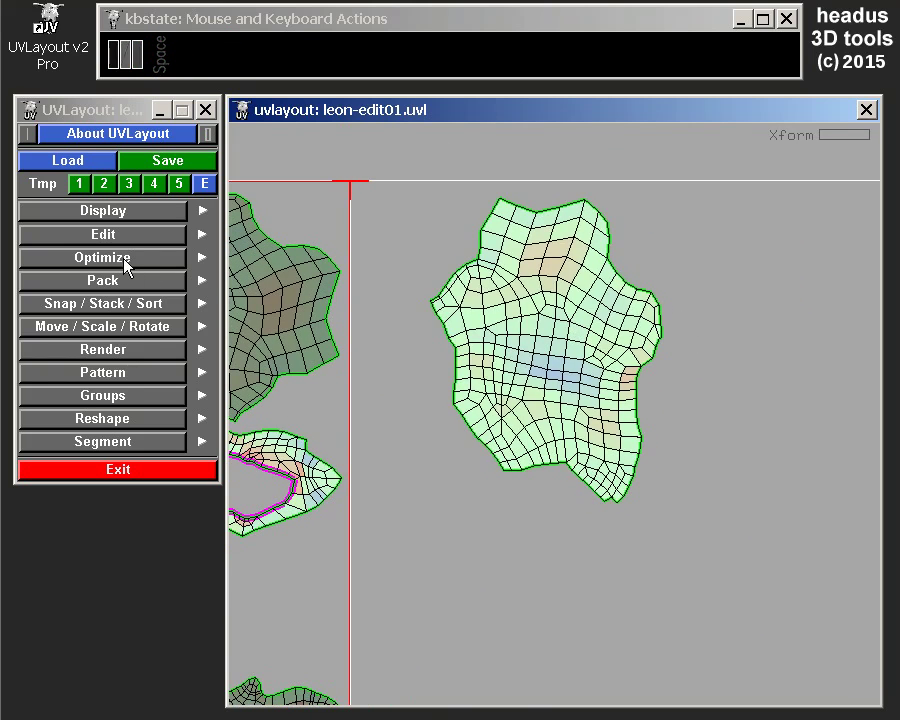
Step: Expand the Edit panel and its additional Settings where the S-key copy mode lives
{"action": "left_click", "coordinate": [123, 239]}
{"action": "left_click", "coordinate": [121, 385]}
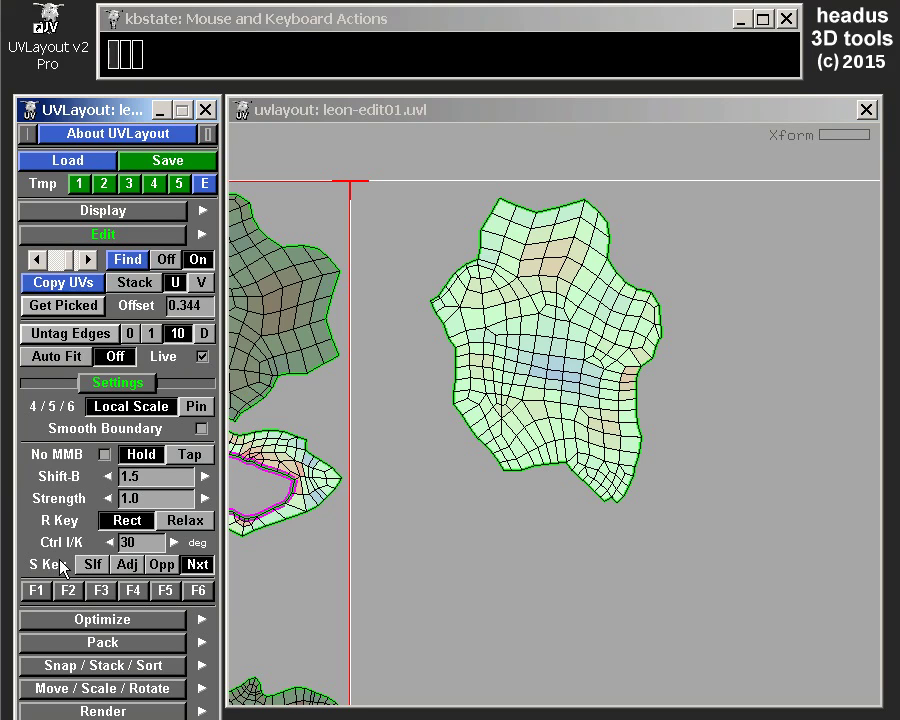
{"action": "left_click_drag", "start_coordinate": [553, 339], "coordinate": [495, 361]}
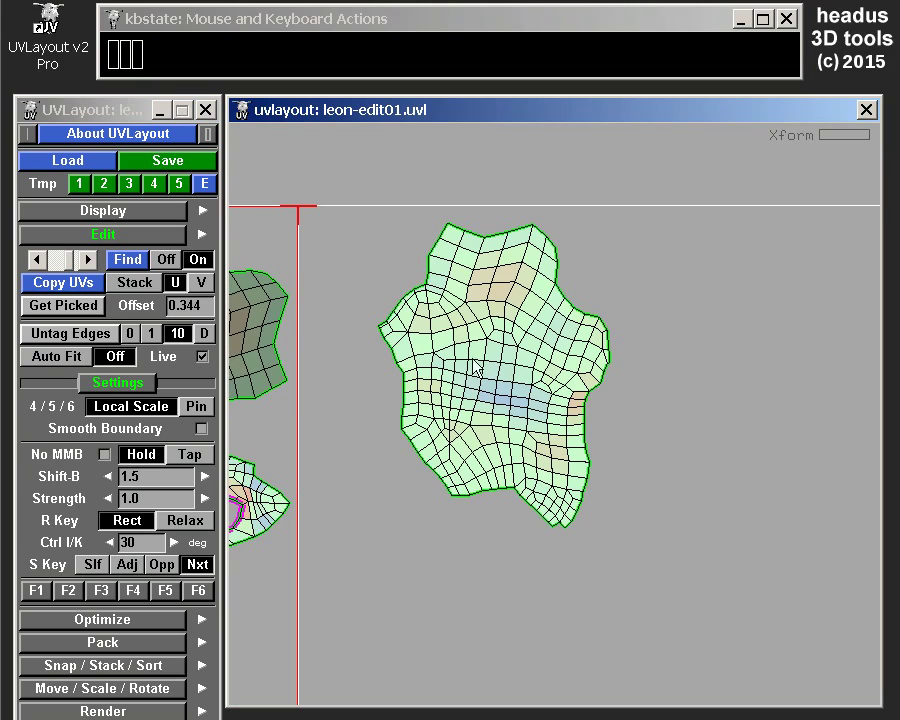
Step: Check the seamed 3D creature (3) and return to the flattened UV view (U)
{"action": "key", "text": "3"}
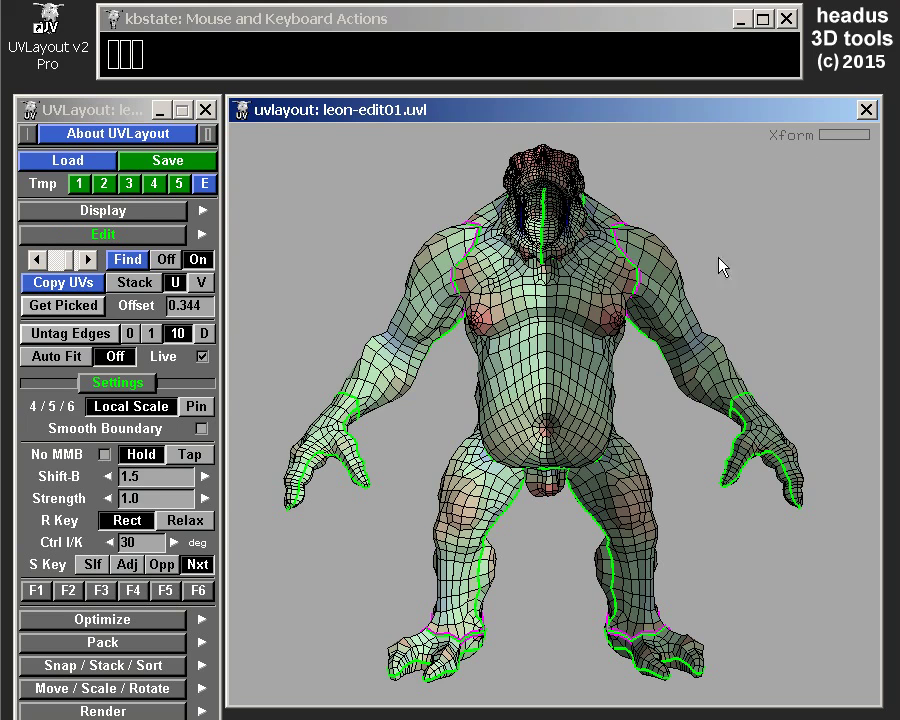
{"action": "key", "text": "u"}
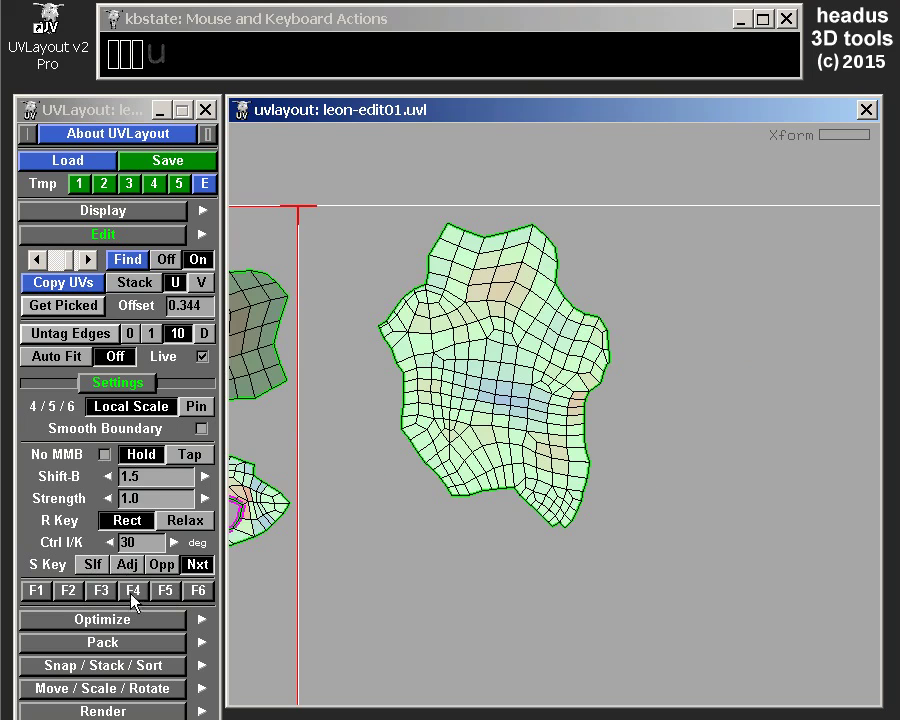
Step: Set the S Key target to Adj and copy the body shell layout onto its adjacent mirror shell
{"action": "left_click", "coordinate": [130, 573]}
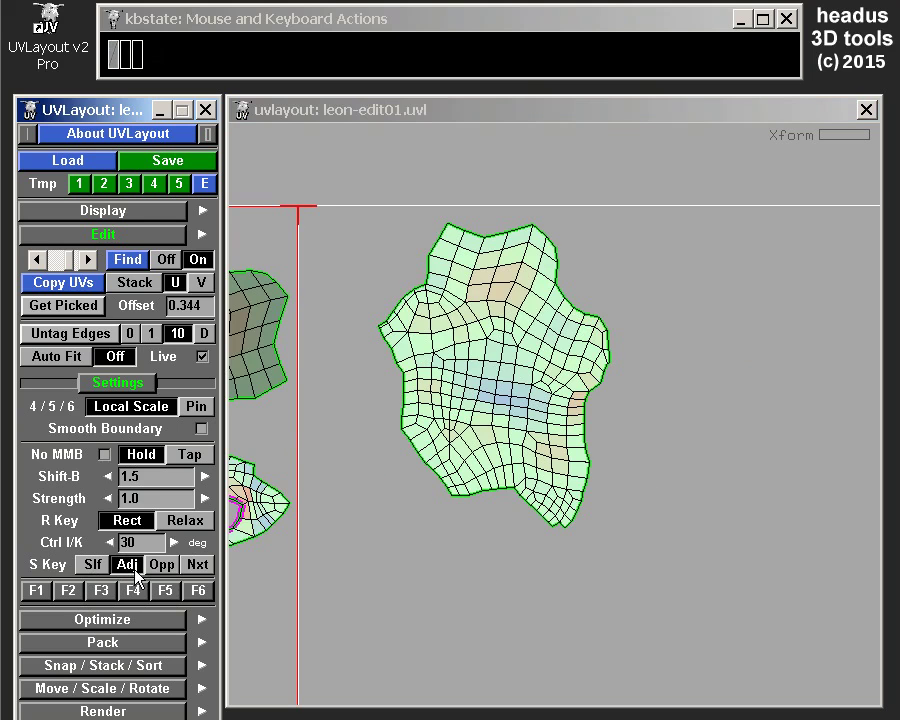
{"action": "middle_click", "coordinate": [505, 349]}
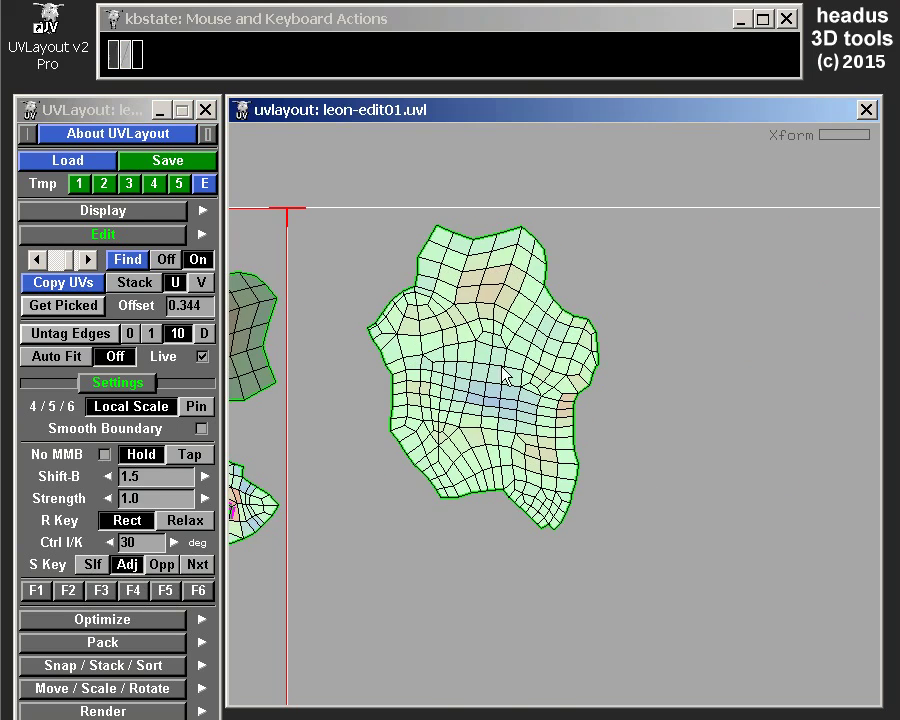
{"action": "key", "text": "s"}
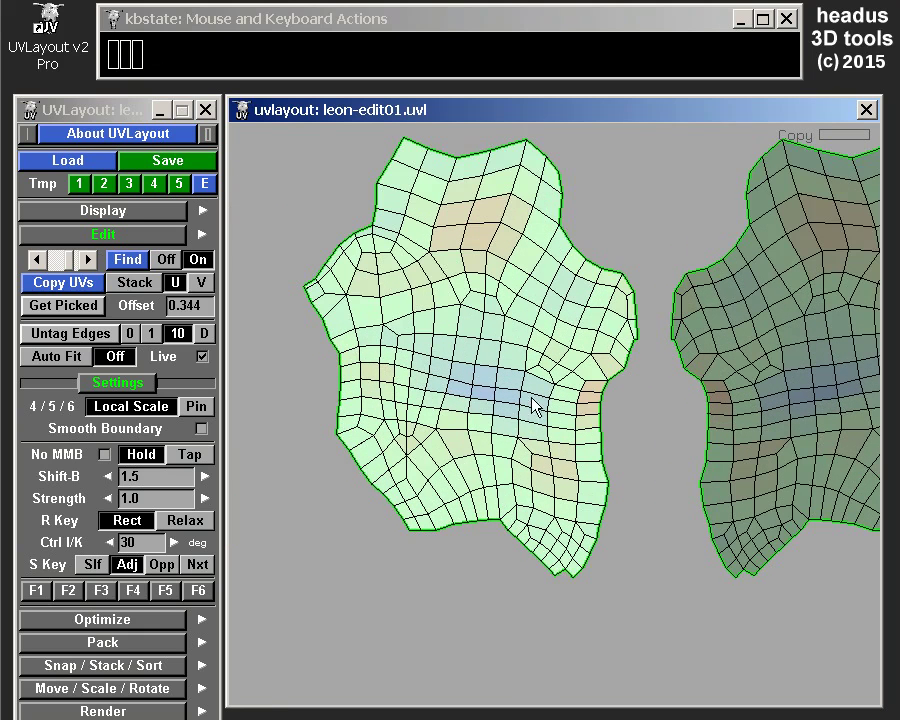
{"action": "middle_click", "coordinate": [540, 386]}
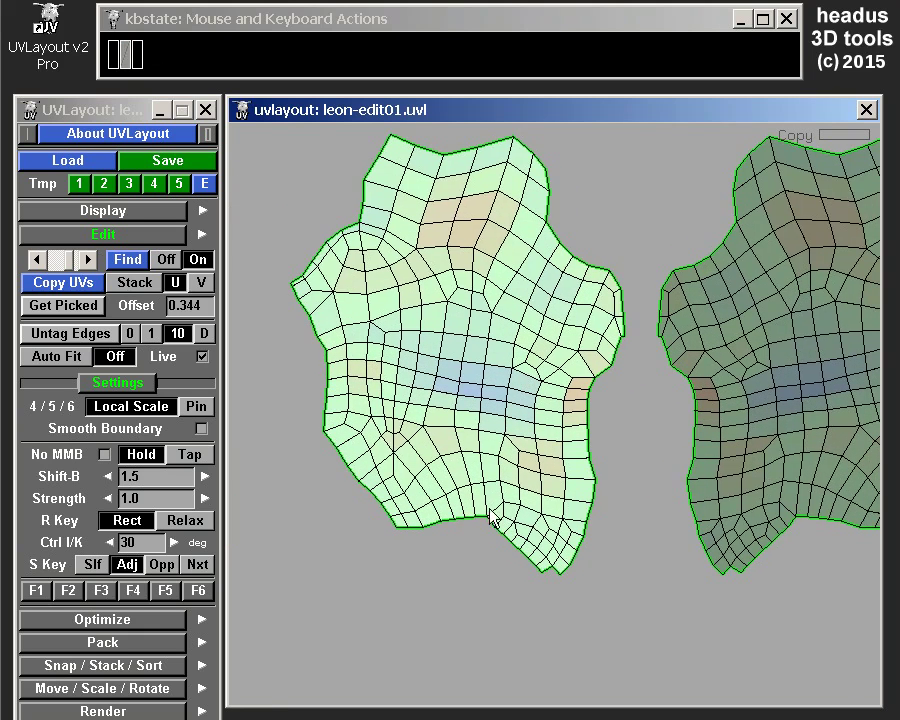
Step: Flatten the body shell with repeated C presses, then copy the flattened layout onto the mirror shell again
{"action": "key", "text": "c"}
{"action": "key", "text": "c"}
{"action": "key", "text": "c"}
{"action": "key", "text": "c"}
{"action": "key", "text": "c"}
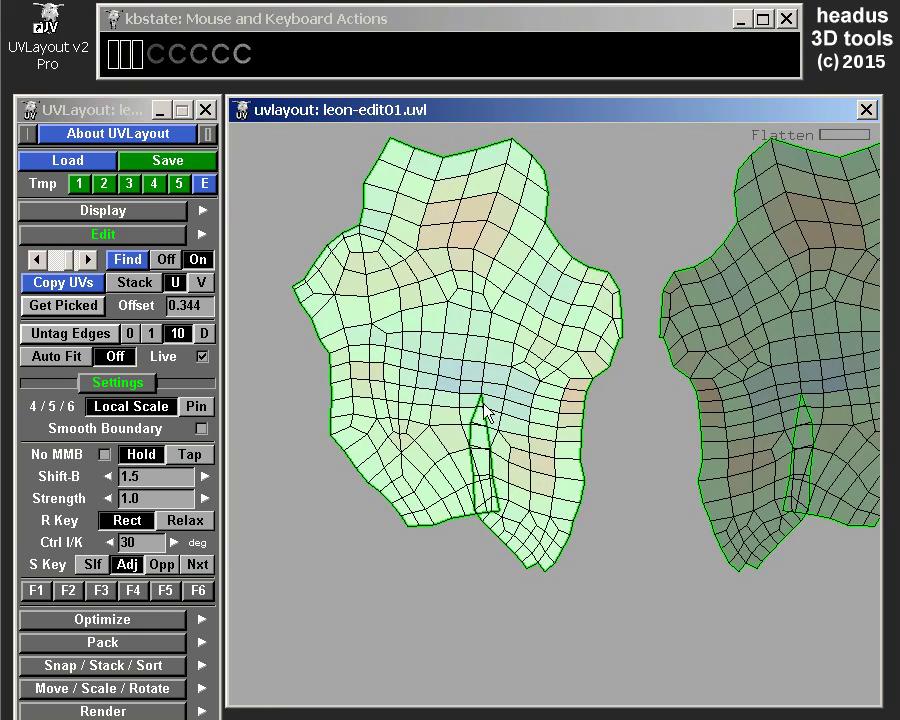
{"action": "left_click_drag", "start_coordinate": [572, 390], "coordinate": [540, 417]}
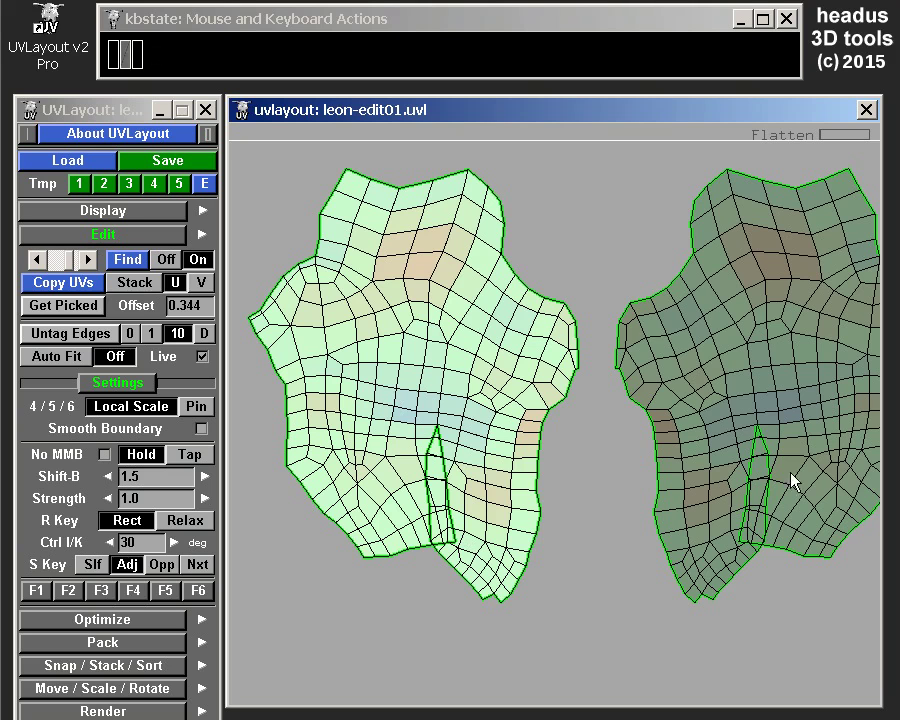
{"action": "left_click_drag", "start_coordinate": [768, 407], "coordinate": [747, 415]}
{"action": "right_click", "coordinate": [736, 403]}
{"action": "middle_click", "coordinate": [731, 370]}
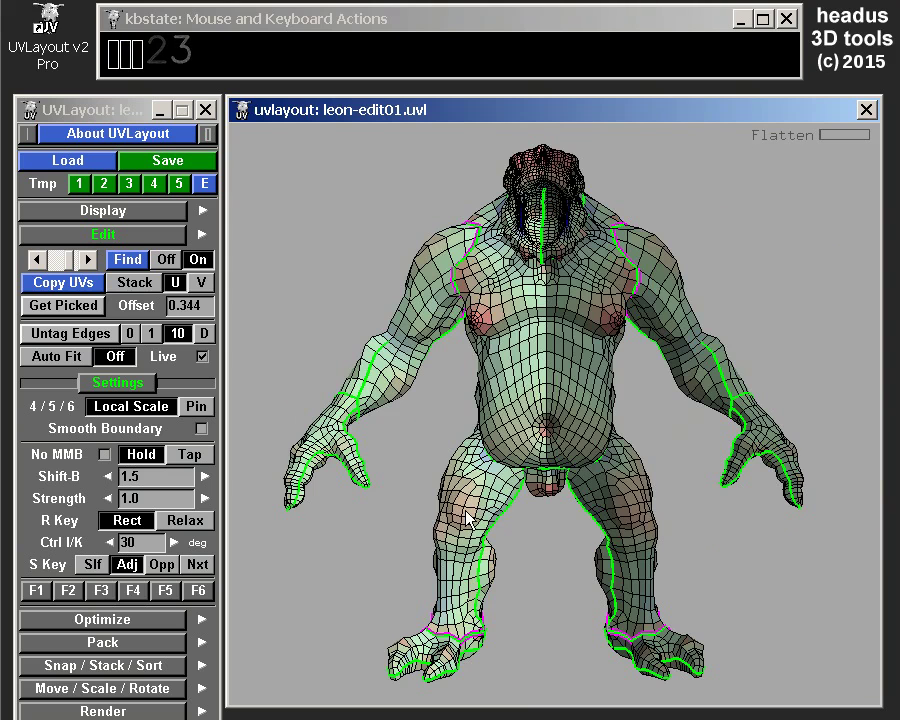
{"action": "key", "text": "u"}
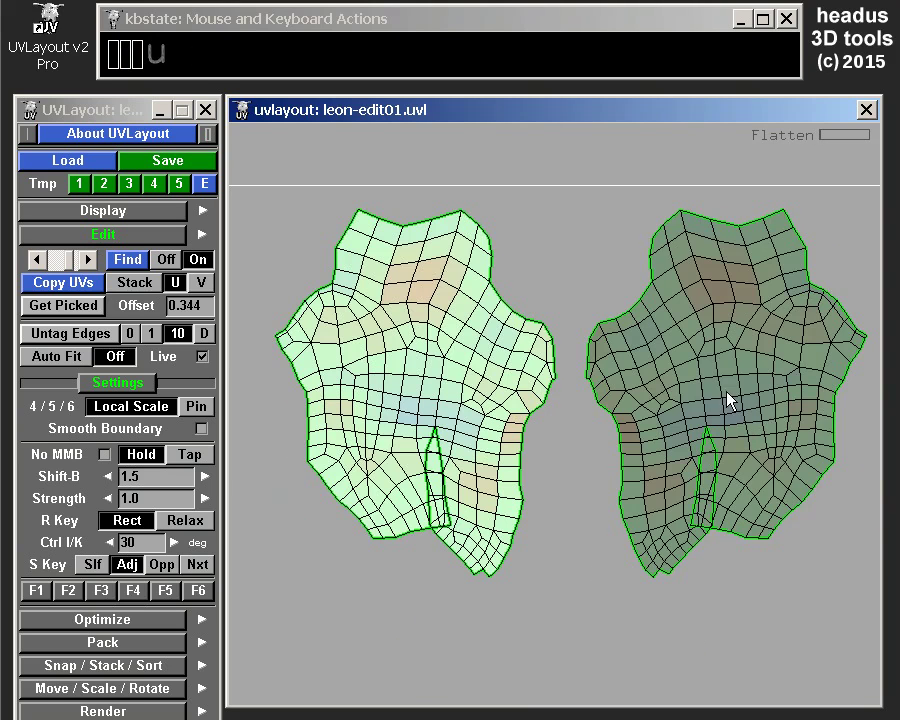
{"action": "left_click_drag", "start_coordinate": [739, 400], "coordinate": [722, 406]}
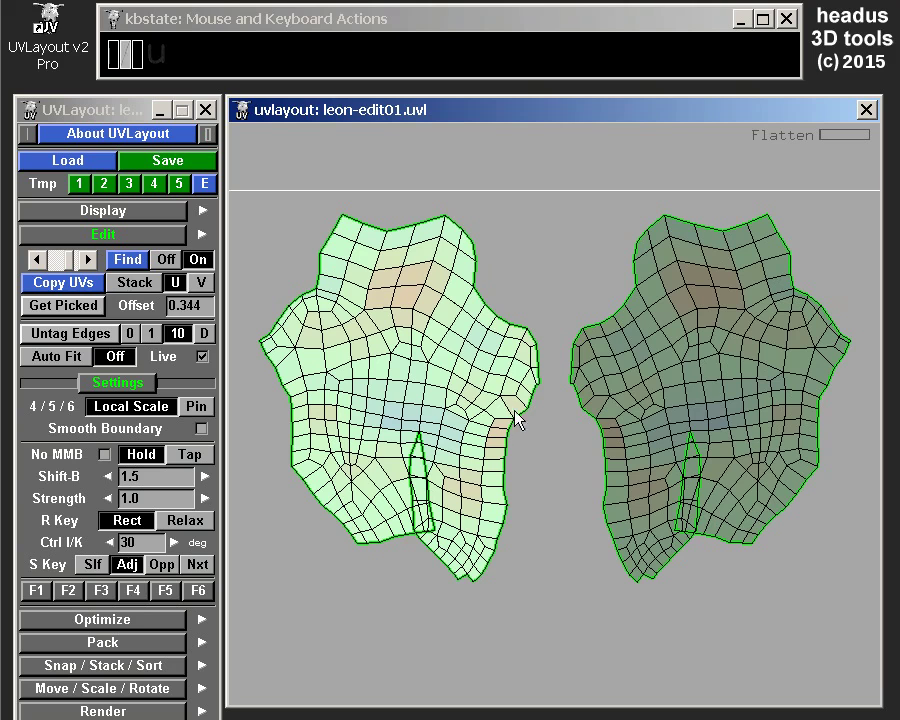
{"action": "key", "text": "s"}
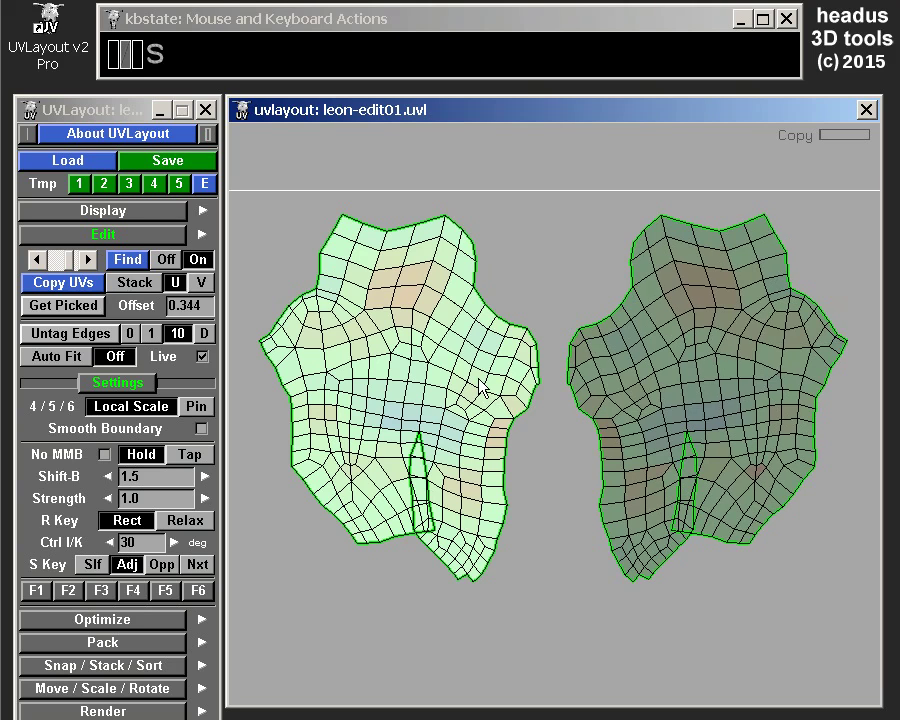
{"action": "key", "text": "s"}
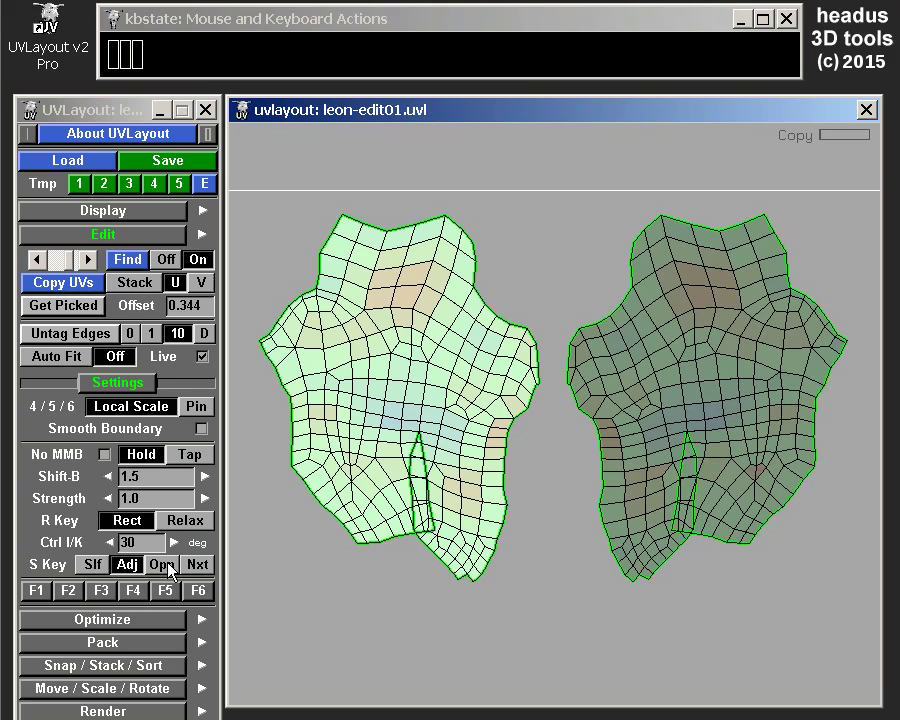
Step: Set the S Key target to Opp, mirror-copy the shell, and zoom out to see both halves in the UV square
{"action": "left_click", "coordinate": [170, 566]}
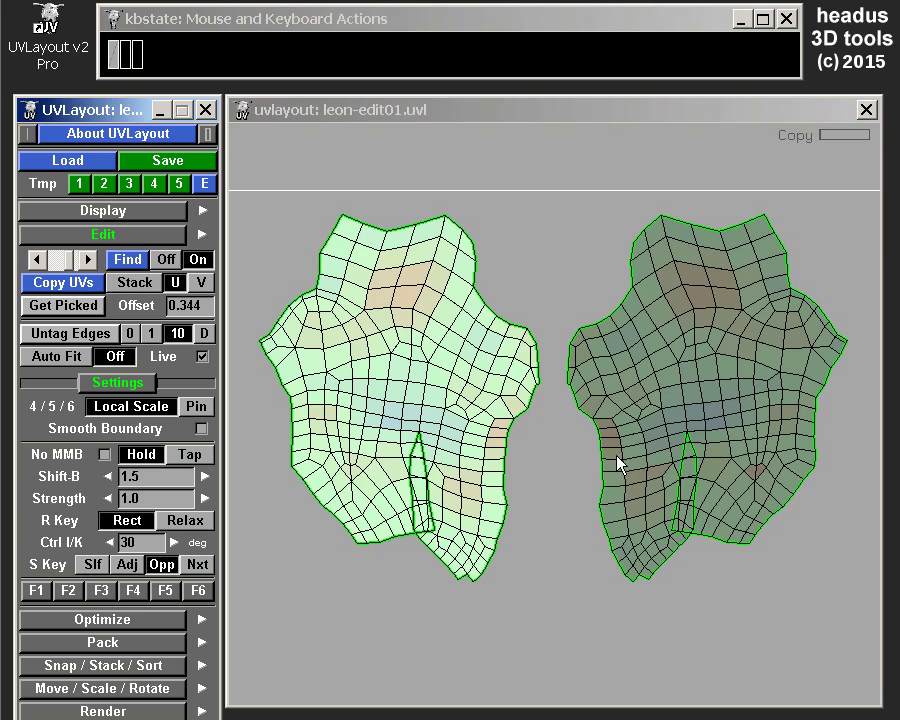
{"action": "key", "text": "s"}
{"action": "right_click", "coordinate": [623, 504]}
{"action": "right_click", "coordinate": [677, 527]}
{"action": "left_click_drag", "start_coordinate": [690, 517], "coordinate": [622, 420]}
{"action": "right_click", "coordinate": [620, 438]}
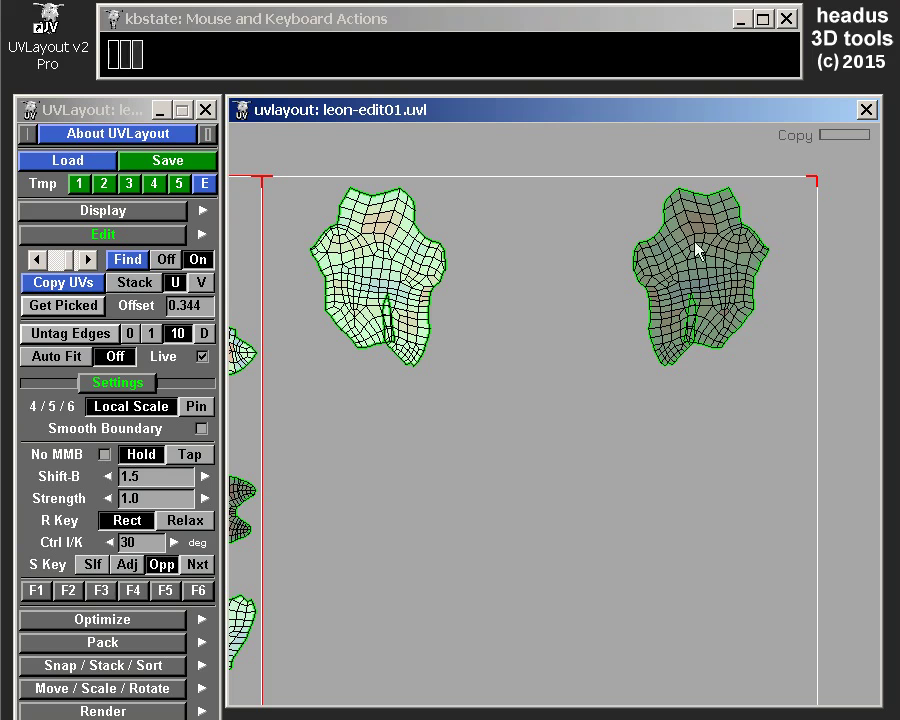
{"action": "left_click_drag", "start_coordinate": [589, 453], "coordinate": [601, 414]}
{"action": "right_click", "coordinate": [636, 426]}
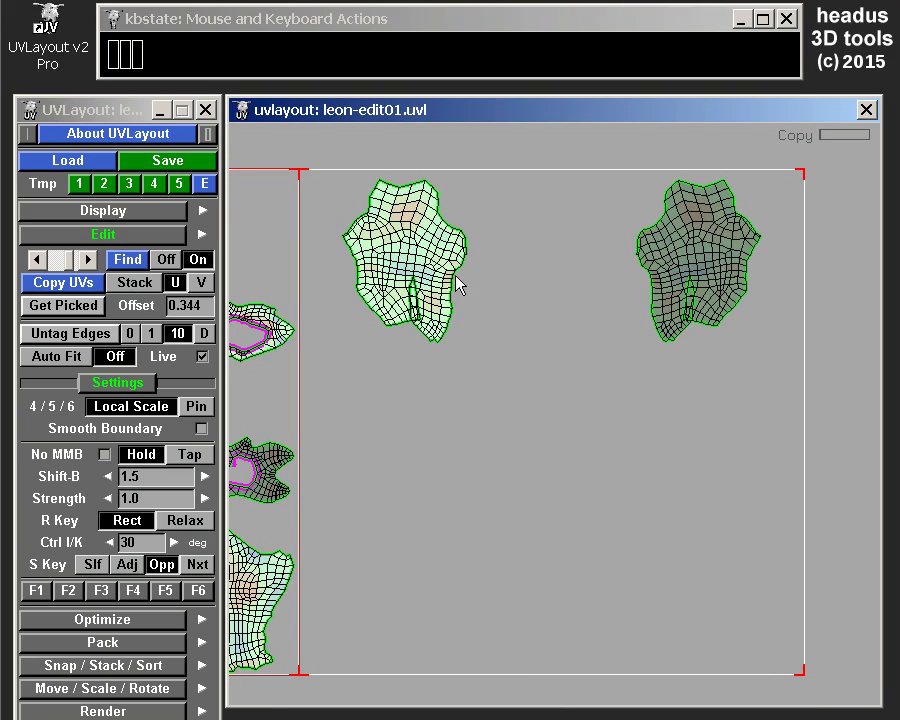
{"action": "left_click_drag", "start_coordinate": [603, 477], "coordinate": [598, 381]}
{"action": "left_click_drag", "start_coordinate": [581, 385], "coordinate": [508, 346]}
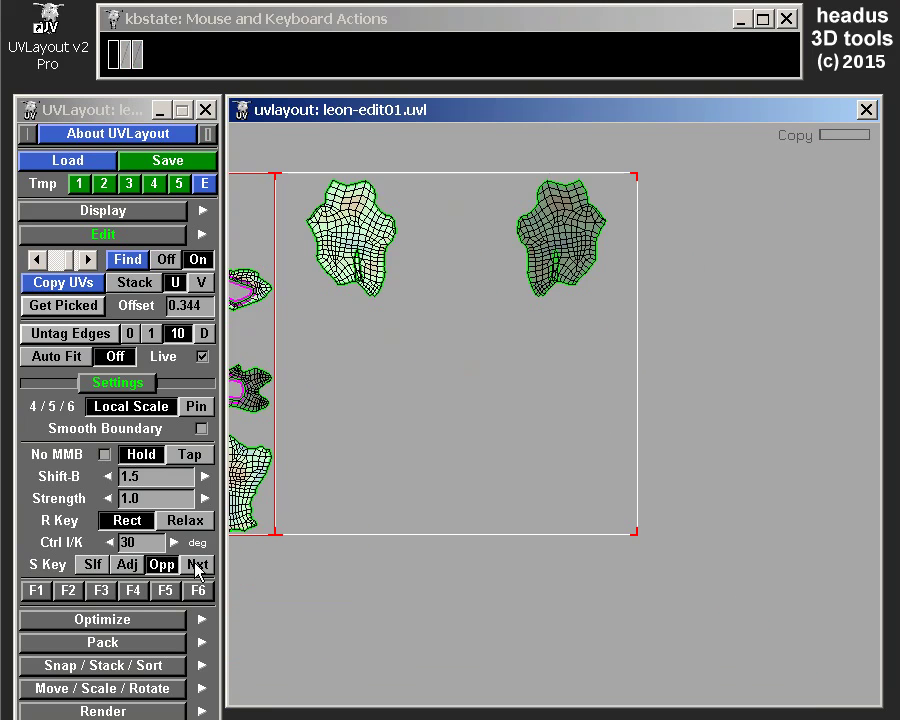
Step: Set the S Key target to Nxt and copy the body shell into the neighbouring UV tile
{"action": "left_click", "coordinate": [200, 571]}
{"action": "right_click", "coordinate": [466, 382]}
{"action": "left_click_drag", "start_coordinate": [488, 320], "coordinate": [457, 343]}
{"action": "middle_click", "coordinate": [537, 360]}
{"action": "right_click", "coordinate": [560, 416]}
{"action": "middle_click", "coordinate": [538, 400]}
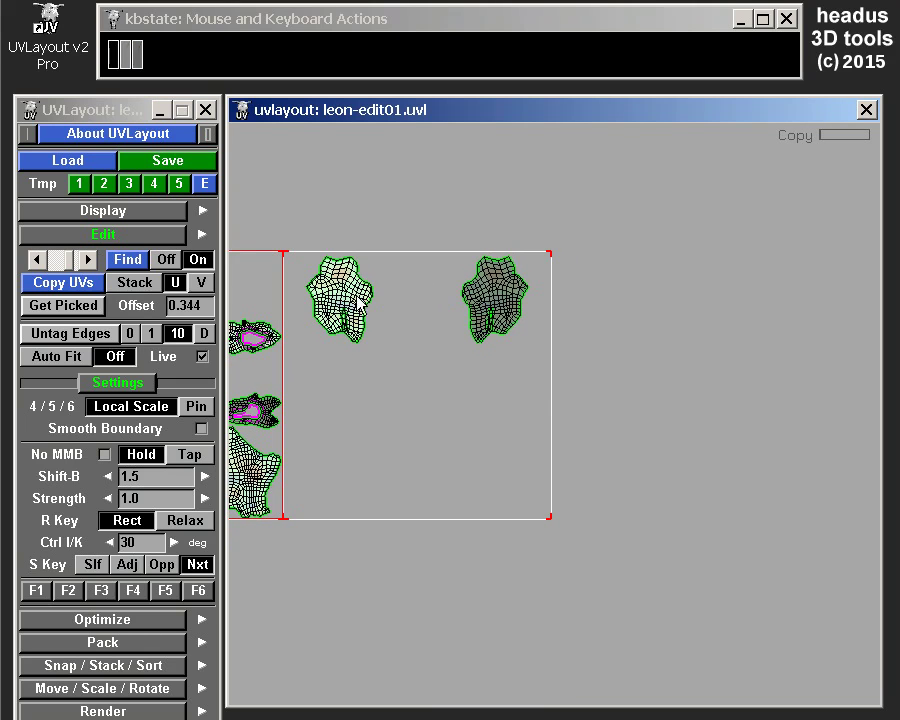
{"action": "key", "text": "s"}
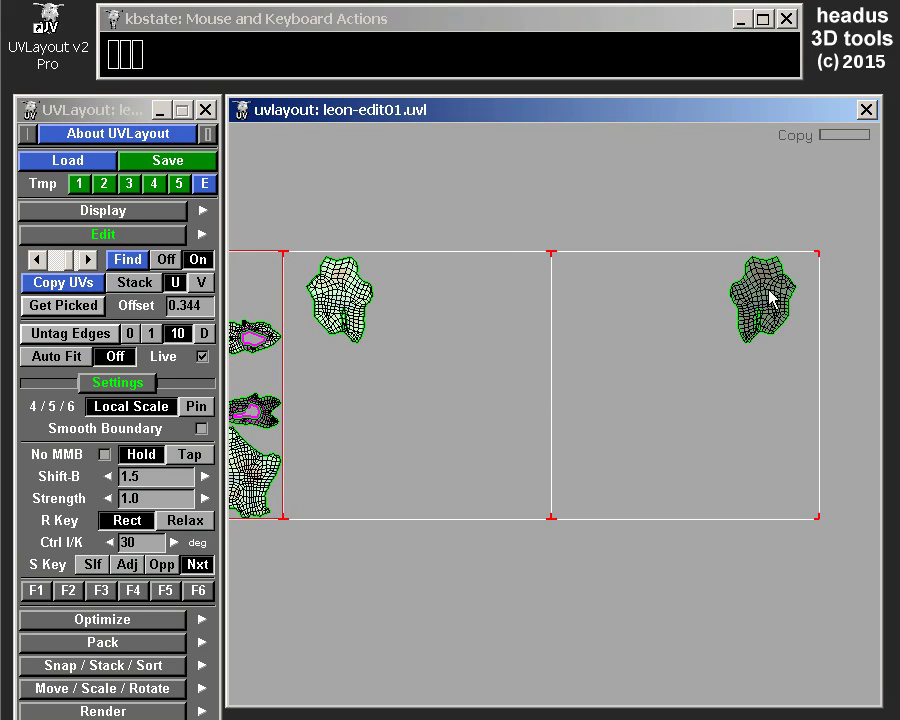
{"action": "middle_click", "coordinate": [384, 365]}
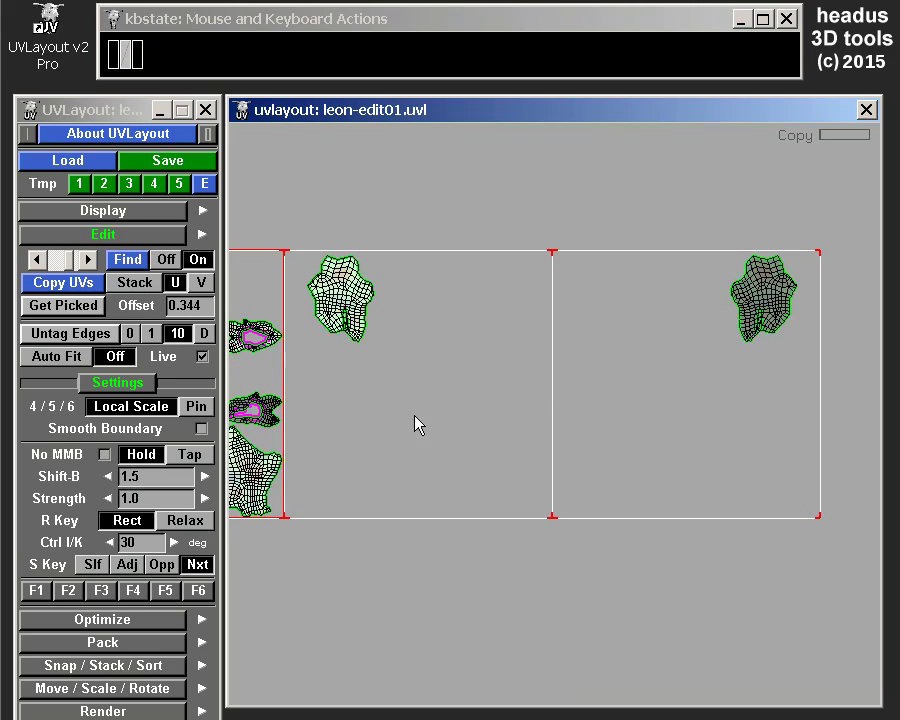
{"action": "left_click_drag", "start_coordinate": [430, 376], "coordinate": [430, 394]}
{"action": "middle_click", "coordinate": [430, 394]}
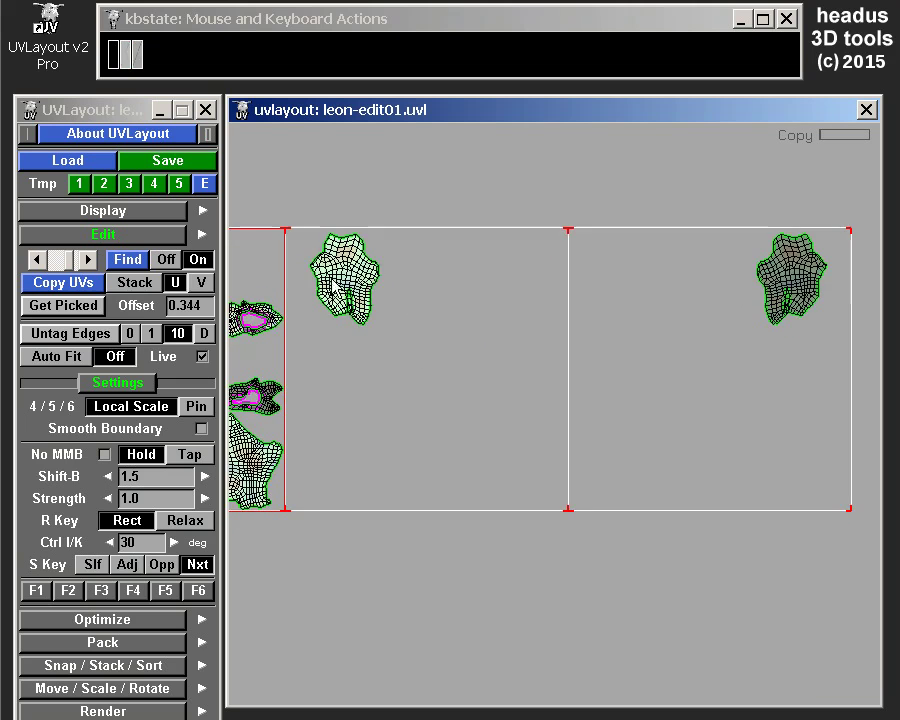
{"action": "middle_click", "coordinate": [350, 280]}
{"action": "right_click", "coordinate": [382, 381]}
{"action": "left_click_drag", "start_coordinate": [390, 455], "coordinate": [646, 491]}
Step: Reframe the body shell and nudge the blue shell slightly left
{"action": "right_click", "coordinate": [500, 299]}
{"action": "middle_click", "coordinate": [496, 281]}
{"action": "middle_click", "coordinate": [548, 403]}
{"action": "key", "text": "space"}
{"action": "right_click", "coordinate": [459, 354]}
{"action": "right_click", "coordinate": [473, 257]}
{"action": "key", "text": "space"}
{"action": "left_click_drag", "start_coordinate": [489, 320], "coordinate": [557, 370]}
{"action": "right_click", "coordinate": [574, 365]}
{"action": "left_click_drag", "start_coordinate": [580, 366], "coordinate": [586, 387]}
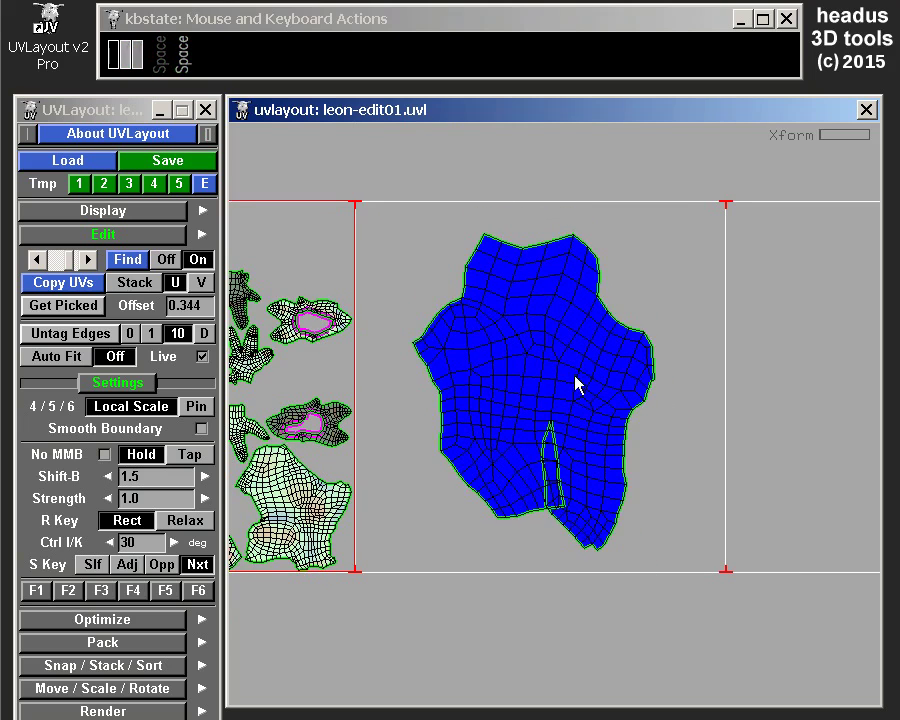
{"action": "key", "text": "space"}
{"action": "left_click_drag", "start_coordinate": [545, 378], "coordinate": [529, 379]}
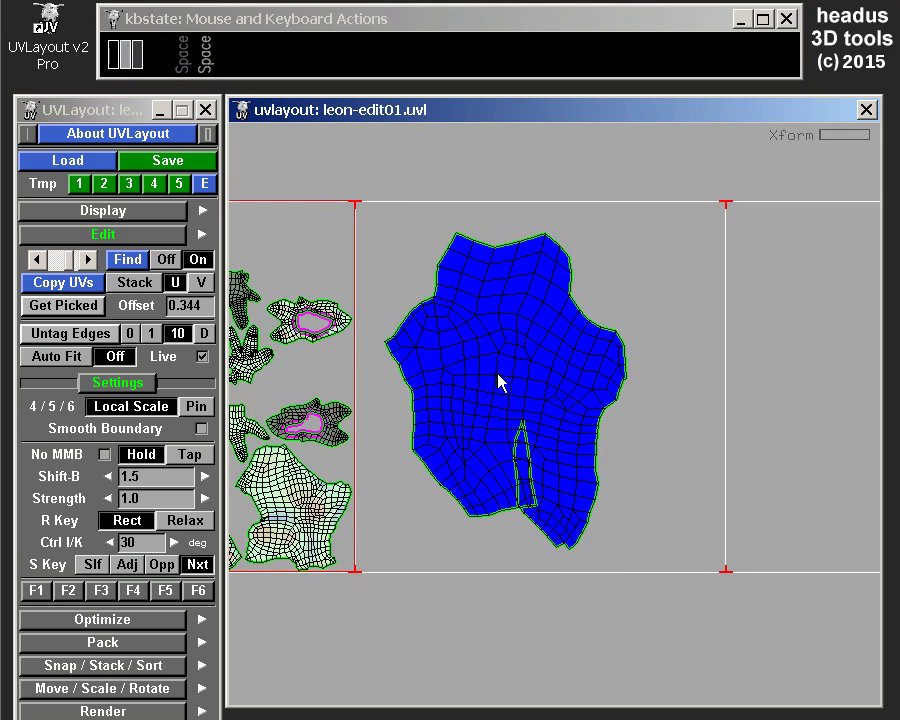
Step: Mirror-copy the shell with Opp, then with Nxt place the copy in the next tile and inspect both tiles
{"action": "left_click", "coordinate": [164, 574]}
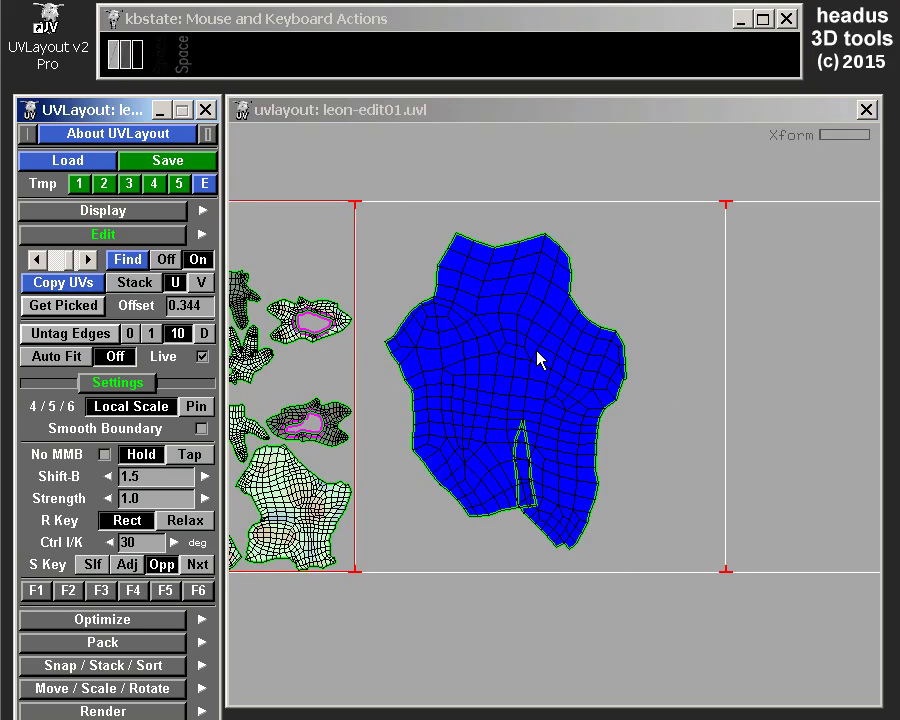
{"action": "key", "text": "s"}
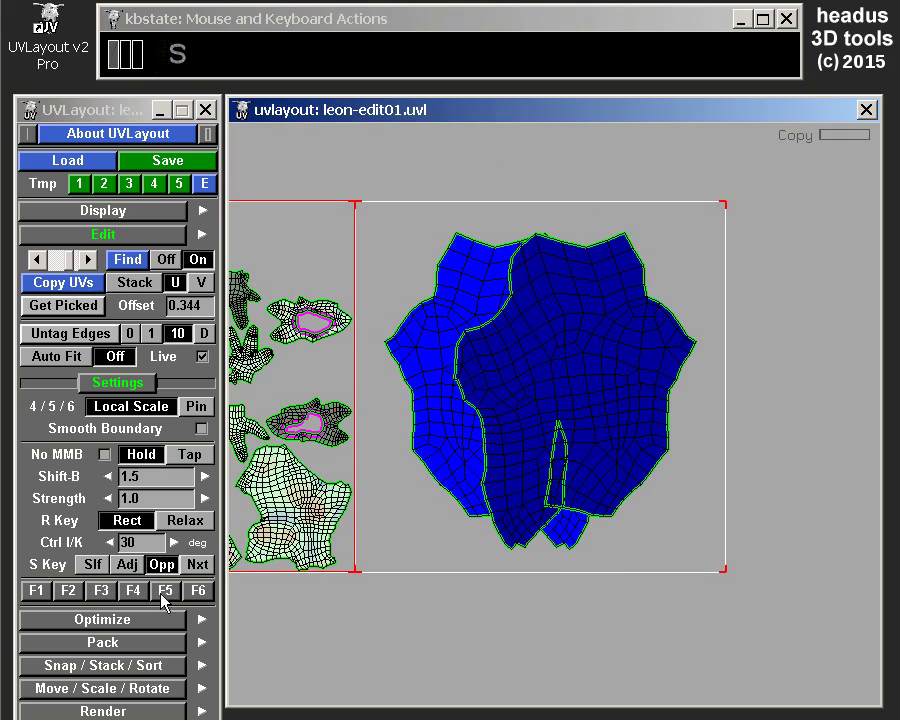
{"action": "left_click", "coordinate": [206, 569]}
{"action": "key", "text": "s"}
{"action": "right_click", "coordinate": [747, 440]}
{"action": "right_click", "coordinate": [610, 508]}
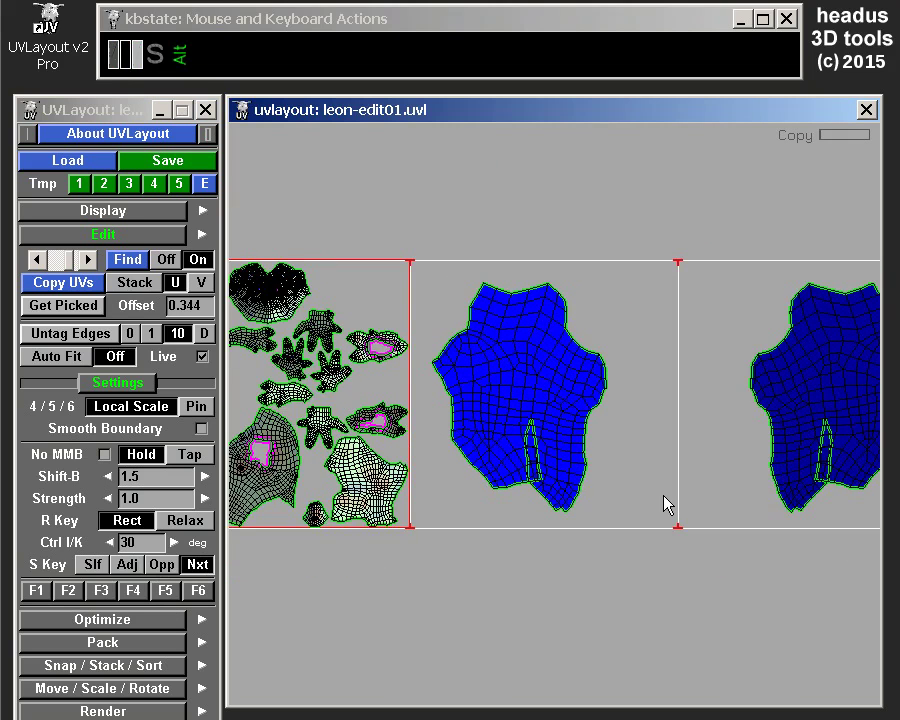
{"action": "left_click_drag", "start_coordinate": [650, 499], "coordinate": [619, 462]}
{"action": "middle_click", "coordinate": [453, 369]}
{"action": "right_click", "coordinate": [451, 370]}
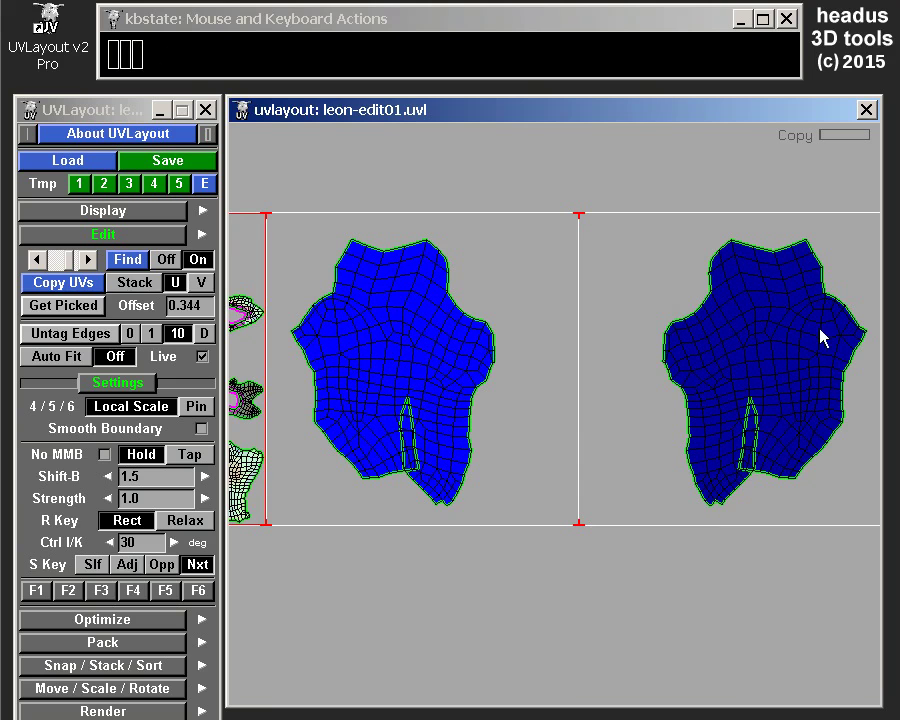
{"action": "middle_click", "coordinate": [695, 388]}
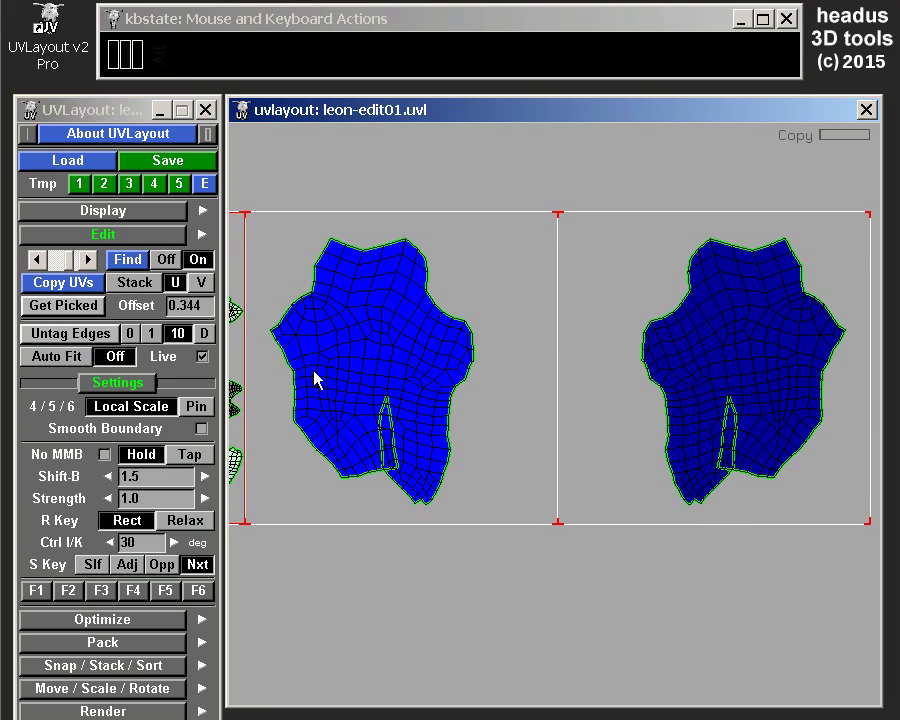
{"action": "right_click", "coordinate": [401, 350]}
{"action": "left_click_drag", "start_coordinate": [411, 362], "coordinate": [490, 341]}
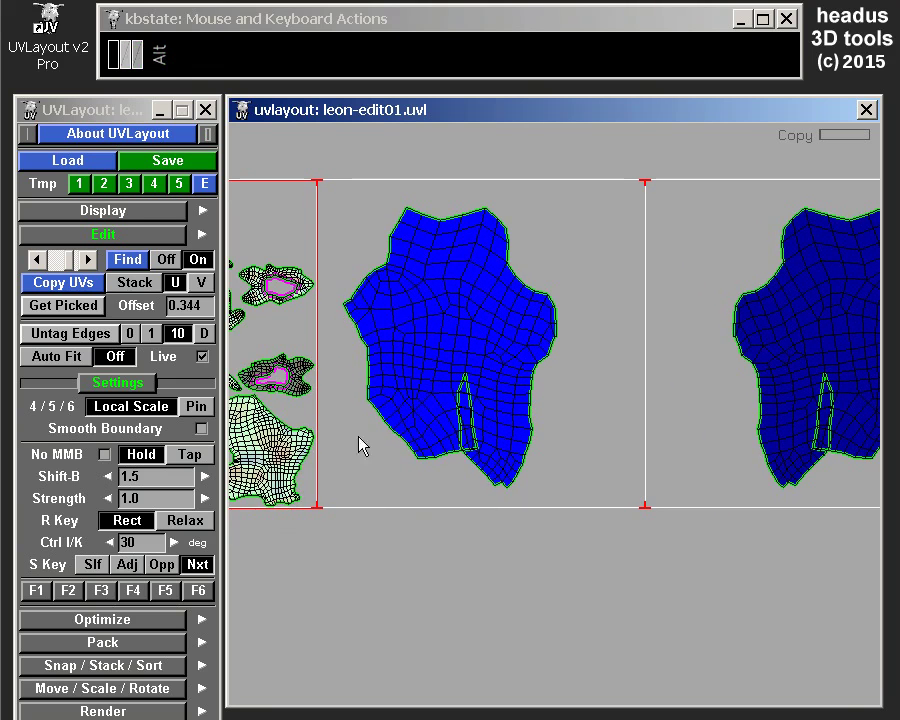
Step: Switch the S Key target to Slf and make an overlapping self copy of the body shell
{"action": "key", "text": "alt+f"}
{"action": "right_click", "coordinate": [466, 397]}
{"action": "right_click", "coordinate": [455, 266]}
{"action": "left_click_drag", "start_coordinate": [388, 298], "coordinate": [589, 404]}
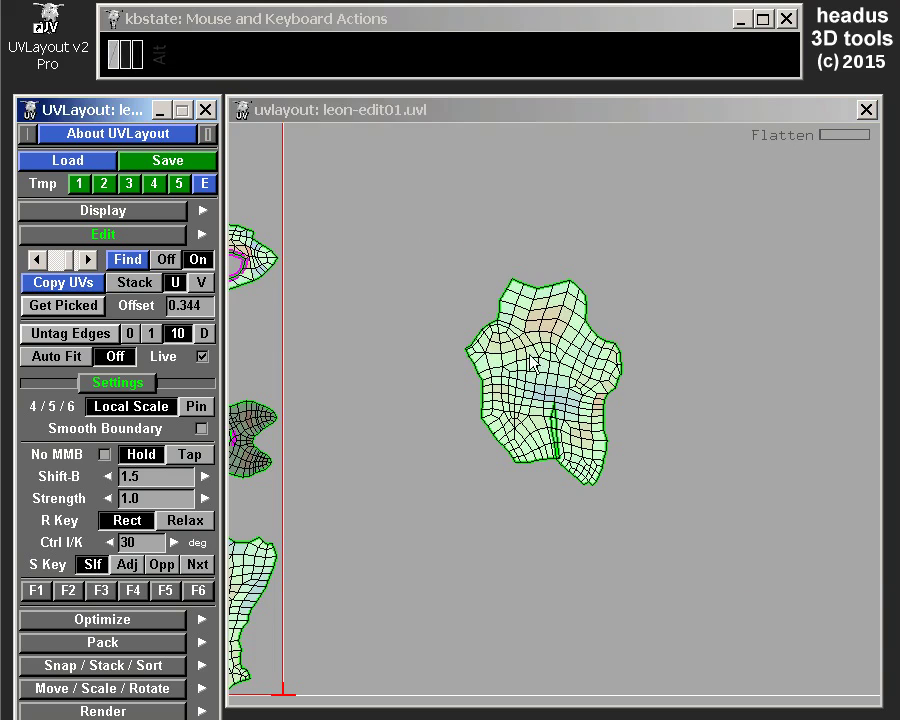
{"action": "right_click", "coordinate": [619, 416]}
{"action": "left_click_drag", "start_coordinate": [607, 336], "coordinate": [583, 310]}
{"action": "right_click", "coordinate": [554, 359]}
{"action": "middle_click", "coordinate": [568, 415]}
{"action": "left_click_drag", "start_coordinate": [557, 397], "coordinate": [523, 399]}
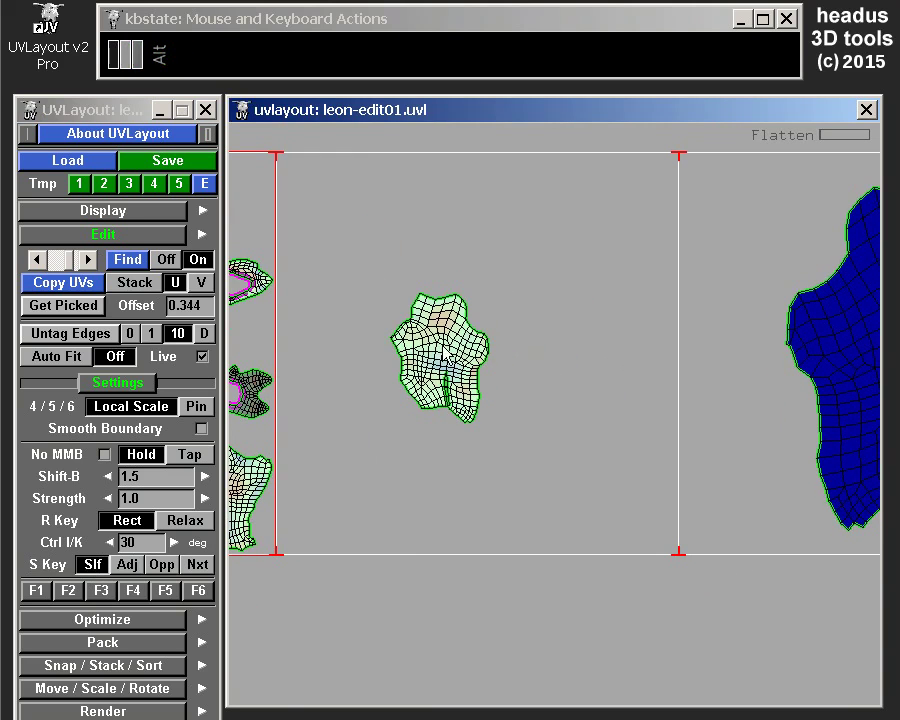
{"action": "key", "text": "s"}
{"action": "right_click", "coordinate": [590, 404]}
{"action": "right_click", "coordinate": [452, 290]}
{"action": "left_click_drag", "start_coordinate": [451, 405], "coordinate": [659, 555]}
Step: Drag the self copy aside and back until it lines up on the original, then return to the 3D creature
{"action": "key", "text": "space"}
{"action": "left_click_drag", "start_coordinate": [485, 359], "coordinate": [500, 364]}
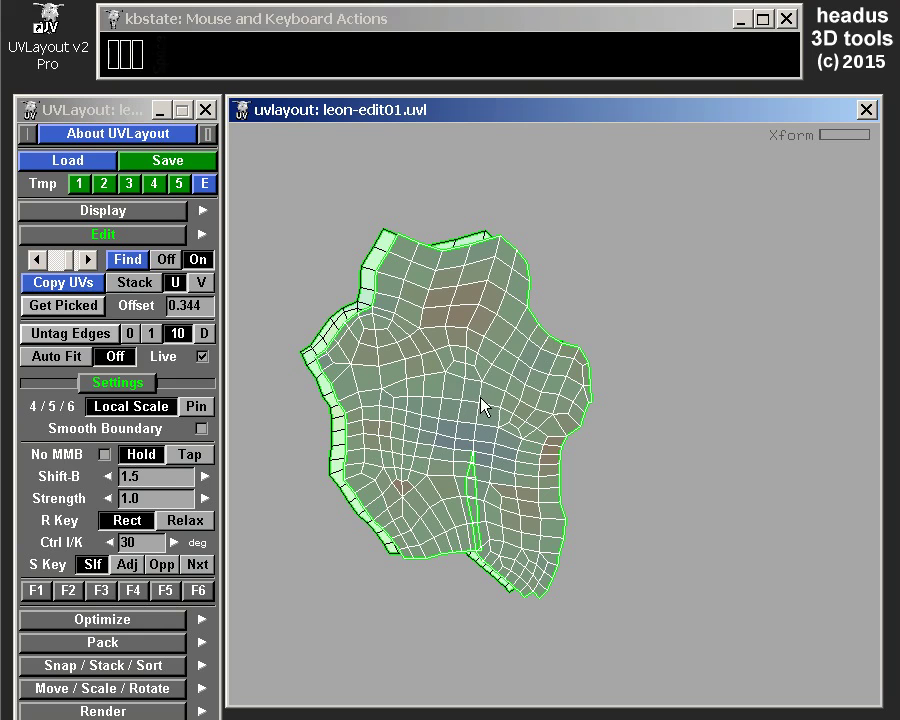
{"action": "key", "text": "space"}
{"action": "left_click_drag", "start_coordinate": [487, 415], "coordinate": [473, 410]}
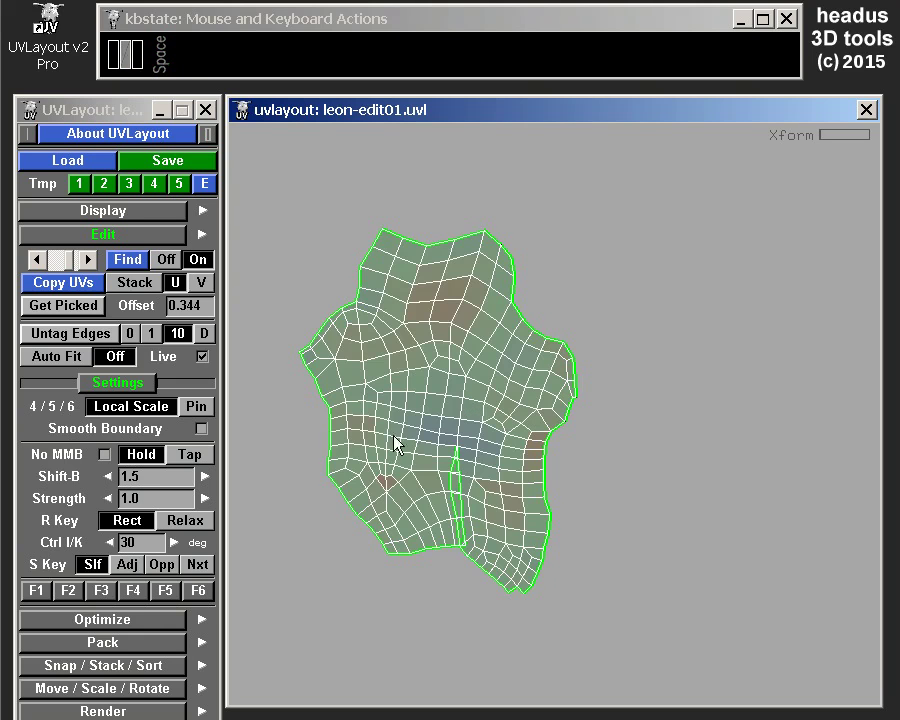
{"action": "key", "text": "space"}
{"action": "left_click_drag", "start_coordinate": [465, 428], "coordinate": [650, 372]}
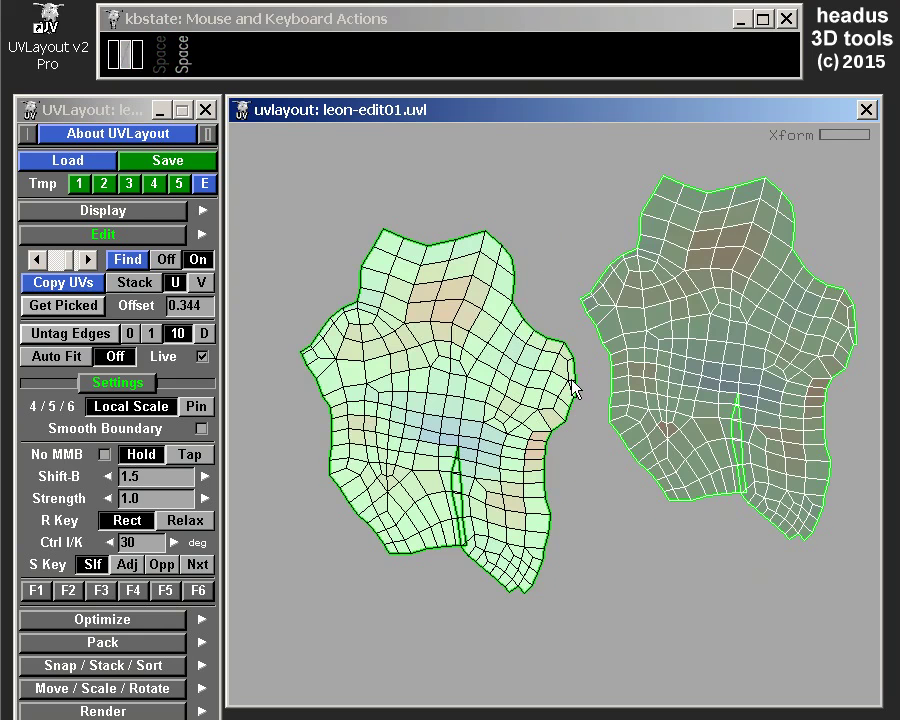
{"action": "key", "text": "space"}
{"action": "left_click_drag", "start_coordinate": [608, 405], "coordinate": [495, 390]}
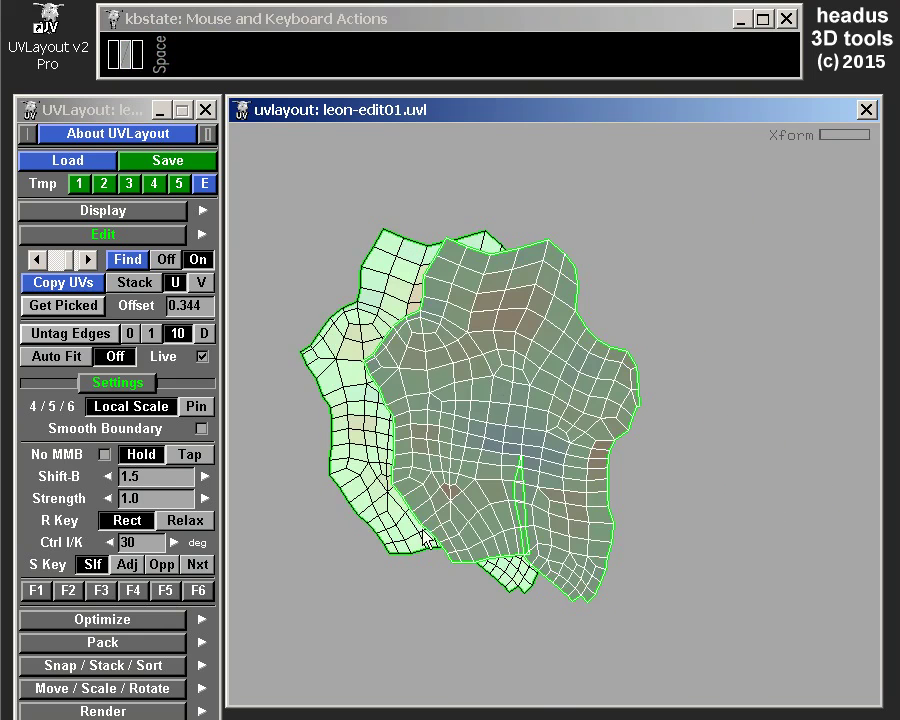
{"action": "key", "text": "space"}
{"action": "left_click_drag", "start_coordinate": [483, 390], "coordinate": [422, 390]}
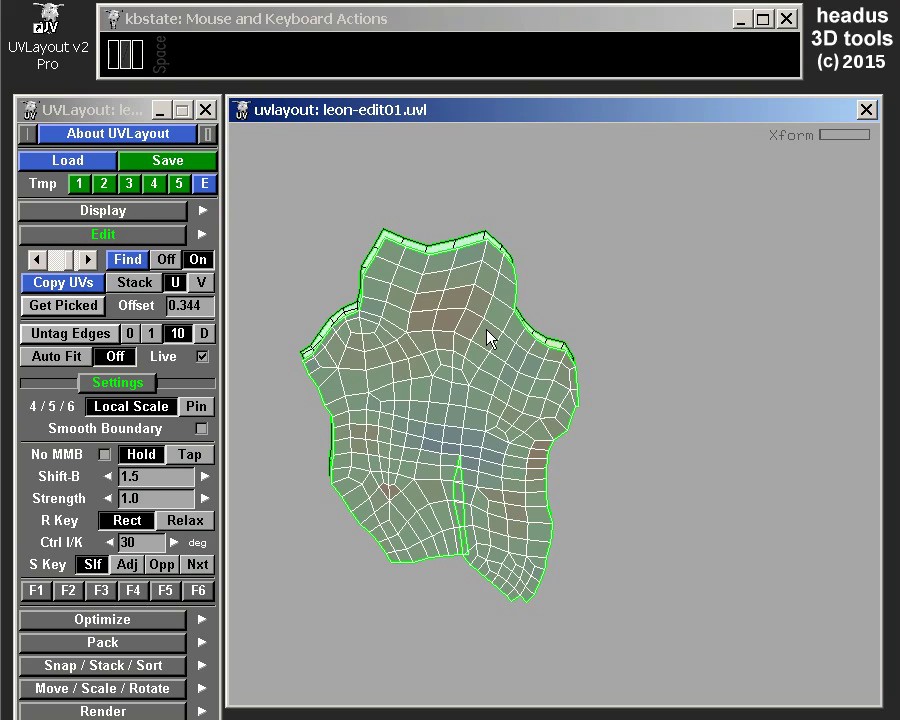
{"action": "key", "text": "3"}
{"action": "right_click", "coordinate": [494, 352]}
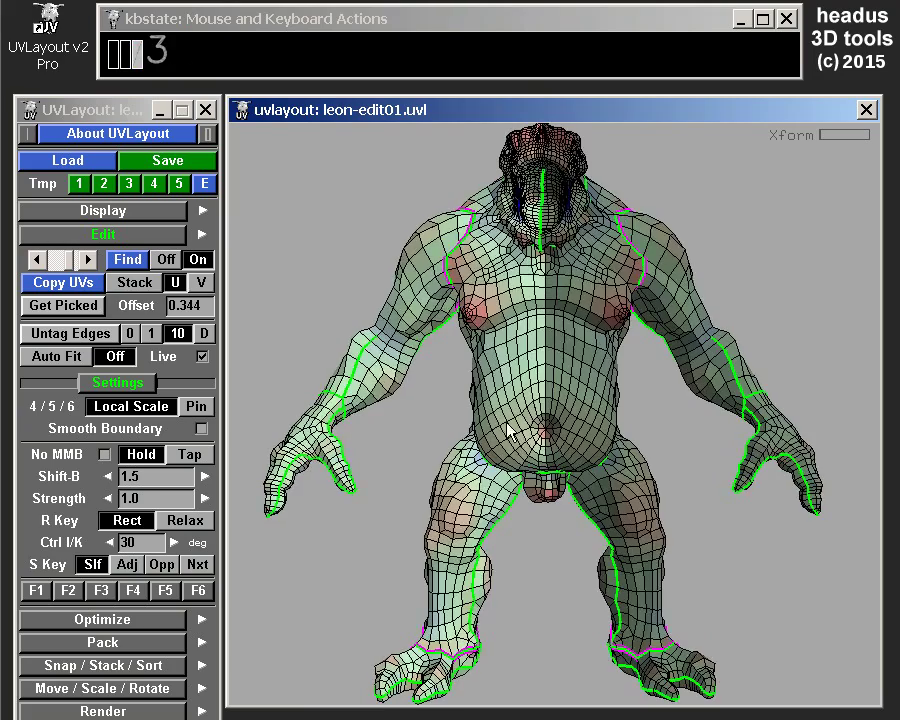
Step: Toggle the numbered checker texture on the creature and zoom in on its torso
{"action": "key", "text": "t"}
{"action": "left_click_drag", "start_coordinate": [497, 551], "coordinate": [498, 463]}
{"action": "key", "text": "t"}
{"action": "left_click_drag", "start_coordinate": [603, 287], "coordinate": [655, 400]}
{"action": "left_click", "coordinate": [344, 266]}
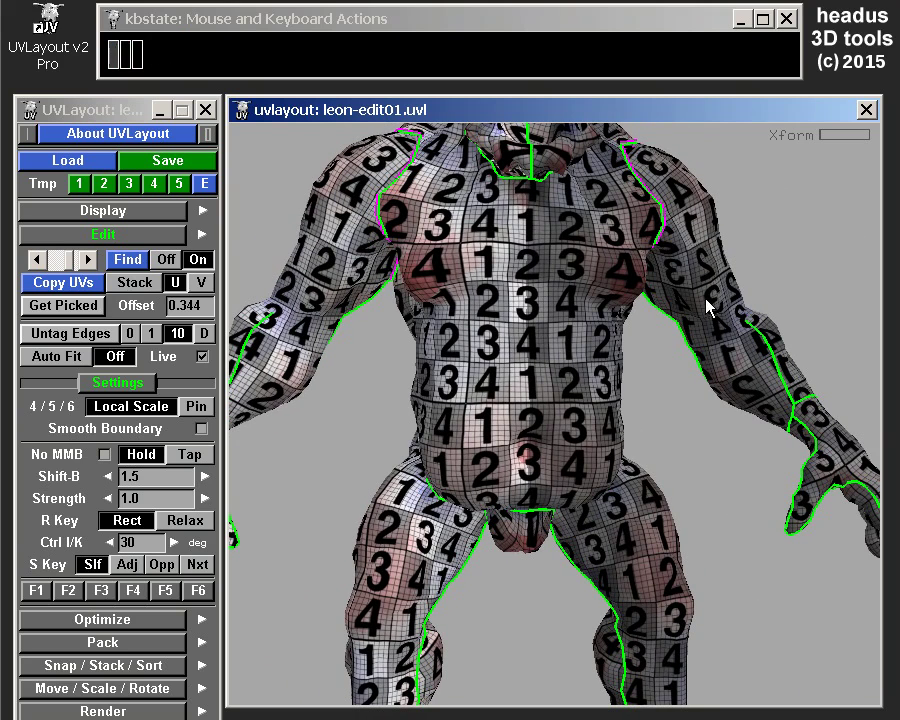
Step: Return to the UV view and move the copy beside the original body shell
{"action": "key", "text": "u"}
{"action": "key", "text": "space"}
{"action": "left_click_drag", "start_coordinate": [532, 394], "coordinate": [756, 390]}
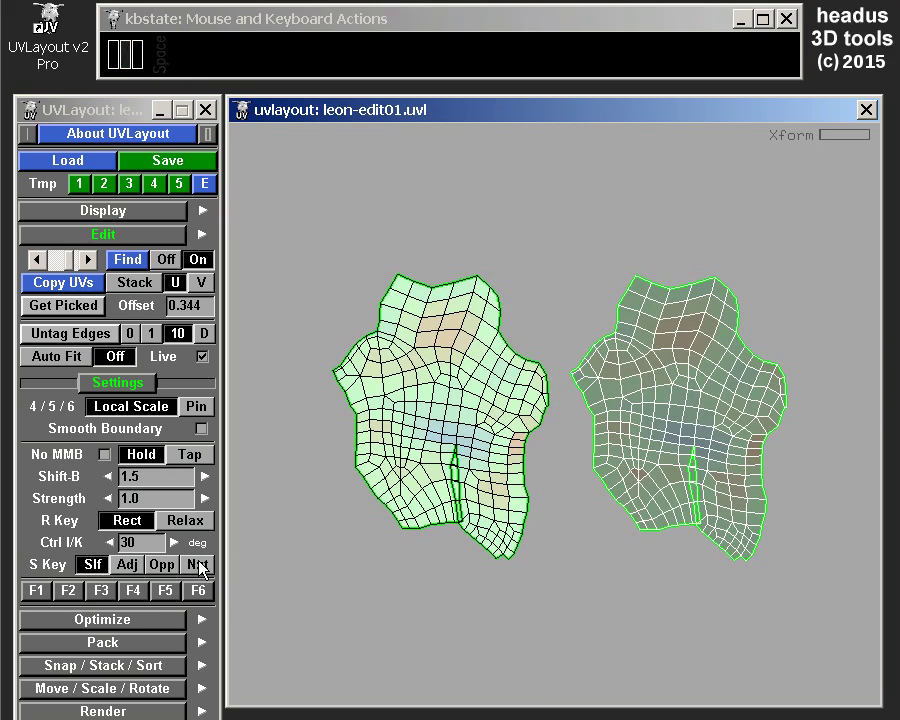
Step: Set the S Key target to Nxt and zoom out to frame the whole creature UV layout with the copy in the next tile
{"action": "left_click", "coordinate": [204, 569]}
{"action": "key", "text": "Left"}
{"action": "right_click", "coordinate": [465, 481]}
{"action": "right_click", "coordinate": [475, 539]}
{"action": "right_click", "coordinate": [543, 524]}
{"action": "left_click_drag", "start_coordinate": [558, 444], "coordinate": [669, 343]}
{"action": "middle_click", "coordinate": [582, 406]}
{"action": "key", "text": "space"}
{"action": "left_click_drag", "start_coordinate": [698, 375], "coordinate": [365, 403]}
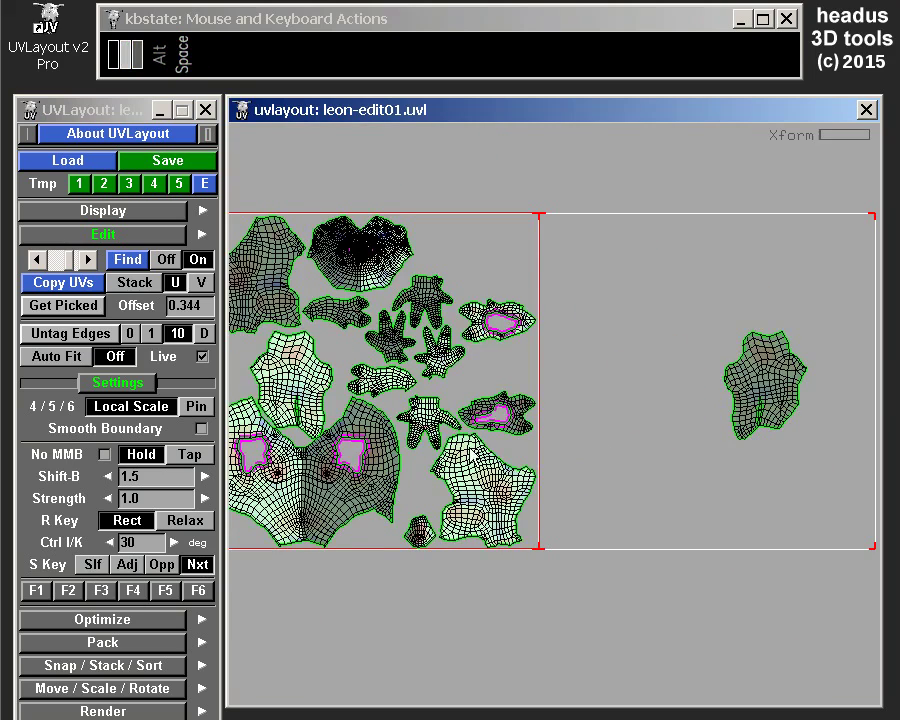
{"action": "left_click_drag", "start_coordinate": [491, 448], "coordinate": [601, 402]}
{"action": "right_click", "coordinate": [608, 367]}
{"action": "middle_click", "coordinate": [617, 354]}
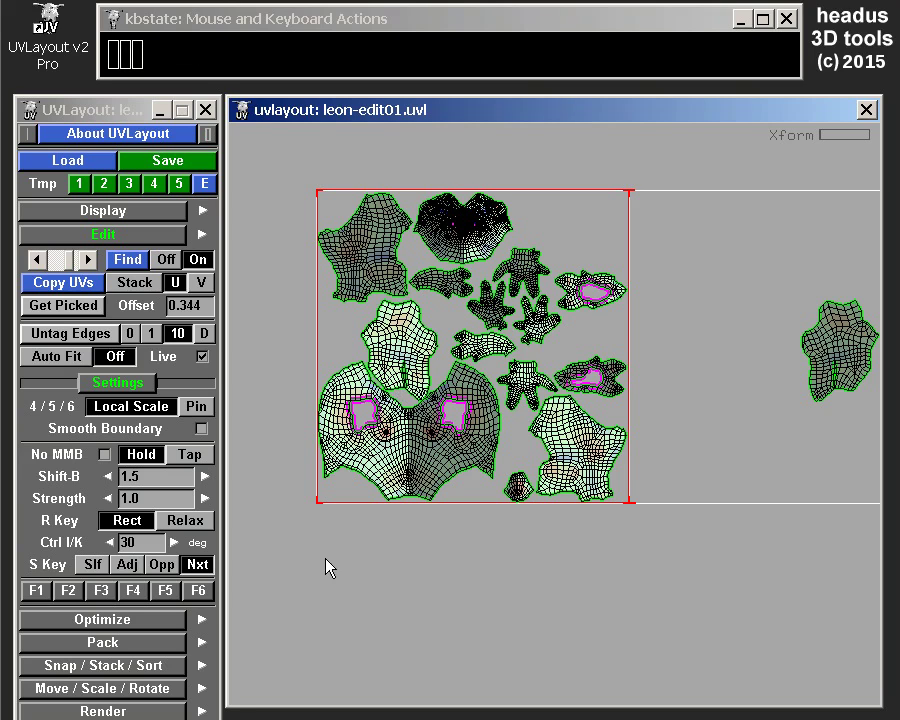
Step: Box-select the hand, limb and torso shells with the symmetry box and mirror-copy them into the neighbouring tile
{"action": "key", "text": "s"}
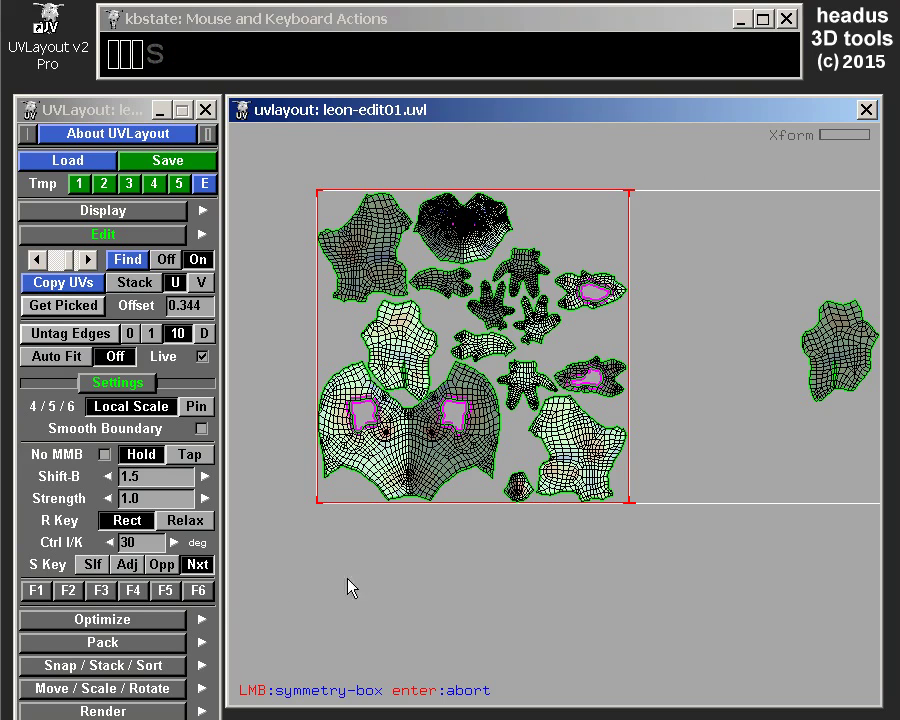
{"action": "left_click_drag", "start_coordinate": [262, 587], "coordinate": [678, 166]}
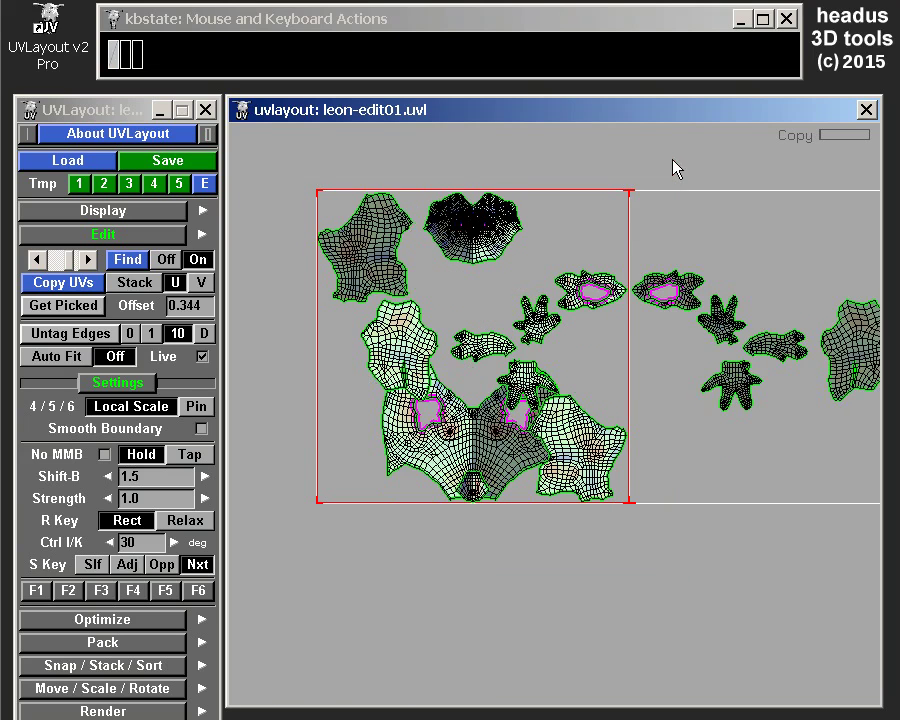
{"action": "left_click_drag", "start_coordinate": [687, 355], "coordinate": [622, 390]}
{"action": "middle_click", "coordinate": [595, 409]}
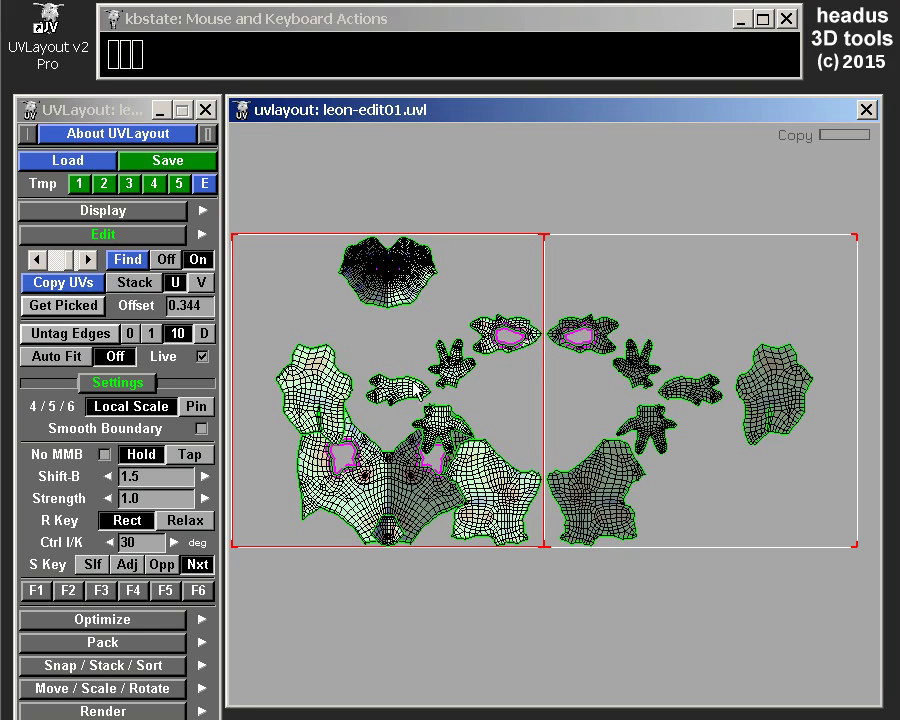
{"action": "left_click_drag", "start_coordinate": [519, 379], "coordinate": [582, 385]}
{"action": "left_click_drag", "start_coordinate": [477, 521], "coordinate": [466, 412]}
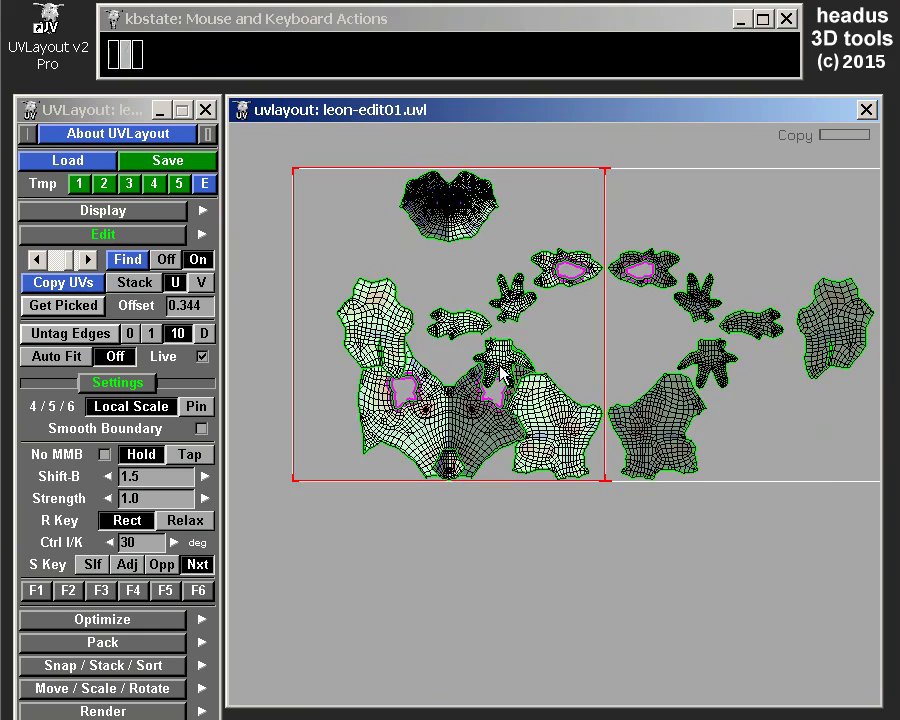
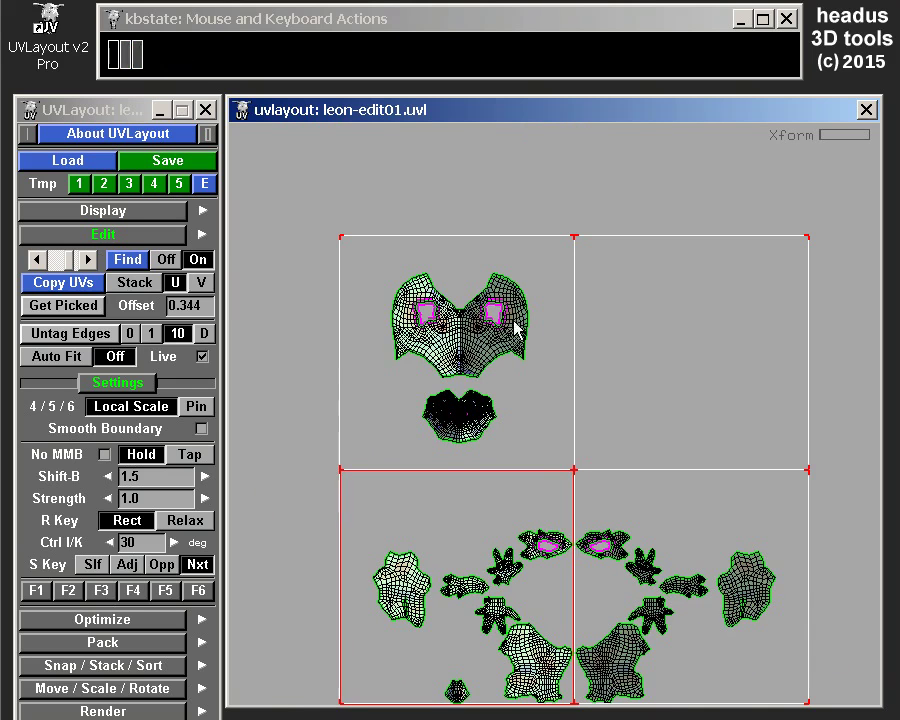
Step: Zoom in on the upper-tile shells before heading down to the mirrored copies
{"action": "right_click", "coordinate": [526, 319]}
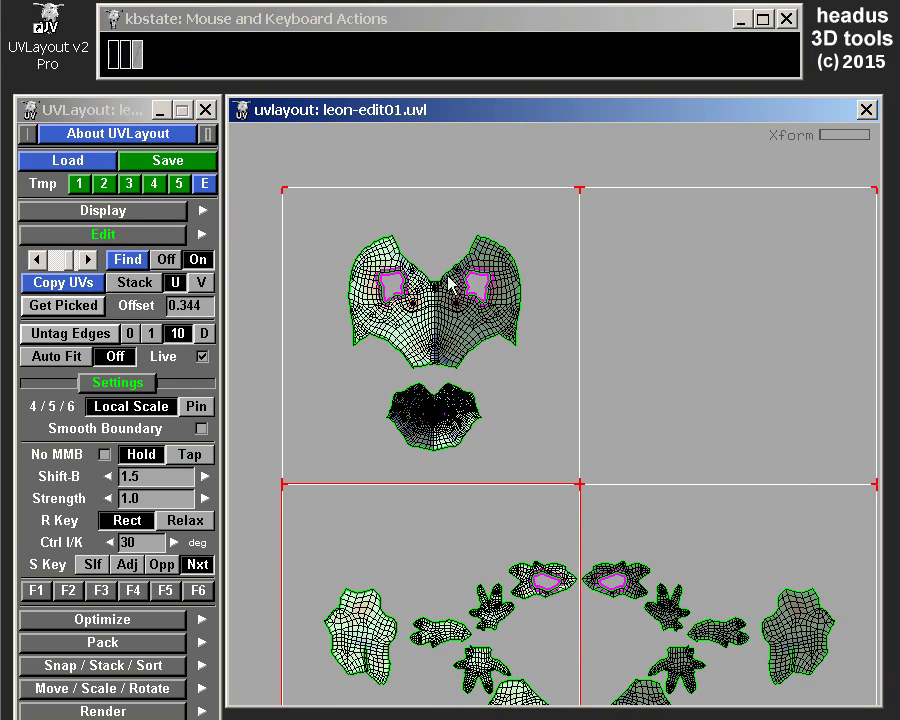
{"action": "right_click", "coordinate": [563, 381]}
{"action": "left_click_drag", "start_coordinate": [601, 449], "coordinate": [575, 267]}
{"action": "right_click", "coordinate": [565, 429]}
{"action": "middle_click", "coordinate": [572, 486]}
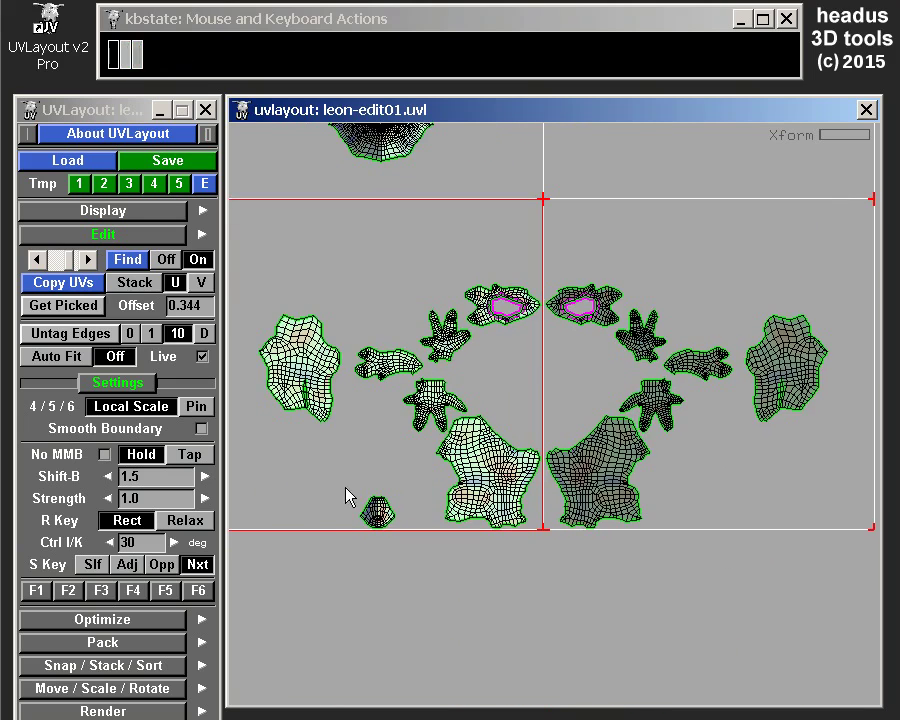
{"action": "middle_click", "coordinate": [453, 472]}
Step: Pan down and center the mirrored hand and limb shells in the lower tiles
{"action": "key", "text": "space"}
{"action": "left_click_drag", "start_coordinate": [404, 688], "coordinate": [485, 357]}
{"action": "left_click_drag", "start_coordinate": [599, 519], "coordinate": [538, 281]}
{"action": "right_click", "coordinate": [547, 301]}
{"action": "left_click_drag", "start_coordinate": [556, 308], "coordinate": [596, 325]}
{"action": "right_click", "coordinate": [586, 290]}
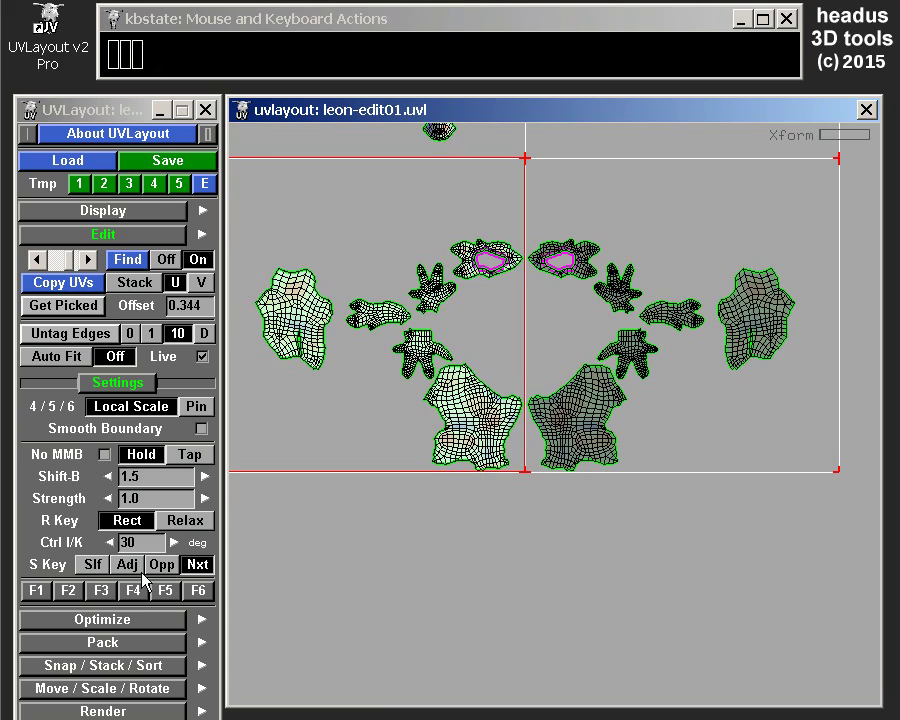
Step: With S Key set to Adj, copy the hand and limb shells beside their originals, then choose Slf
{"action": "left_click", "coordinate": [131, 571]}
{"action": "key", "text": "s"}
{"action": "left_click_drag", "start_coordinate": [276, 522], "coordinate": [531, 222]}
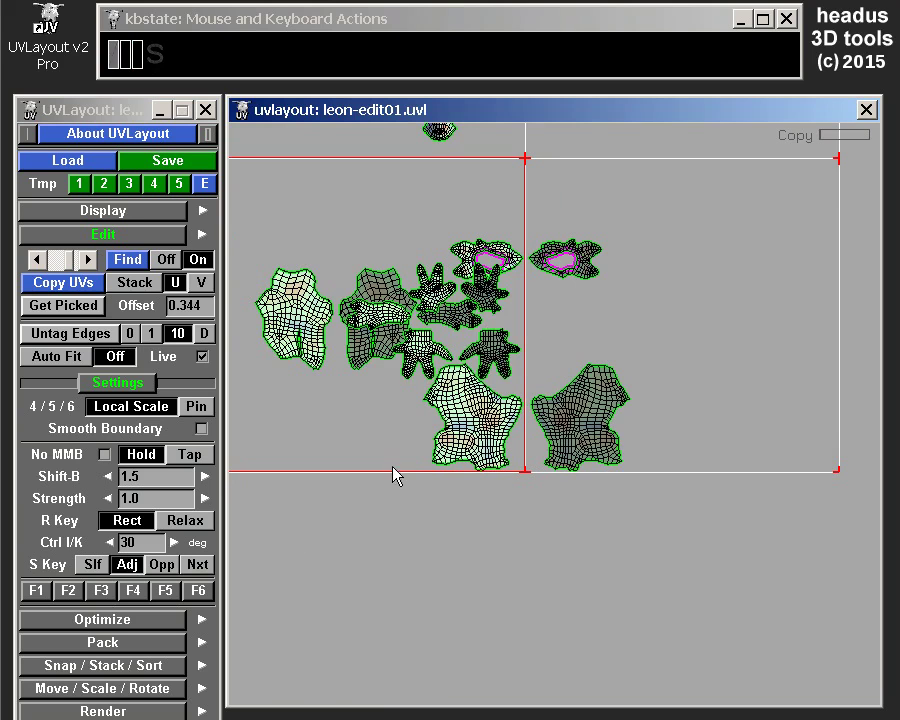
{"action": "right_click", "coordinate": [430, 409]}
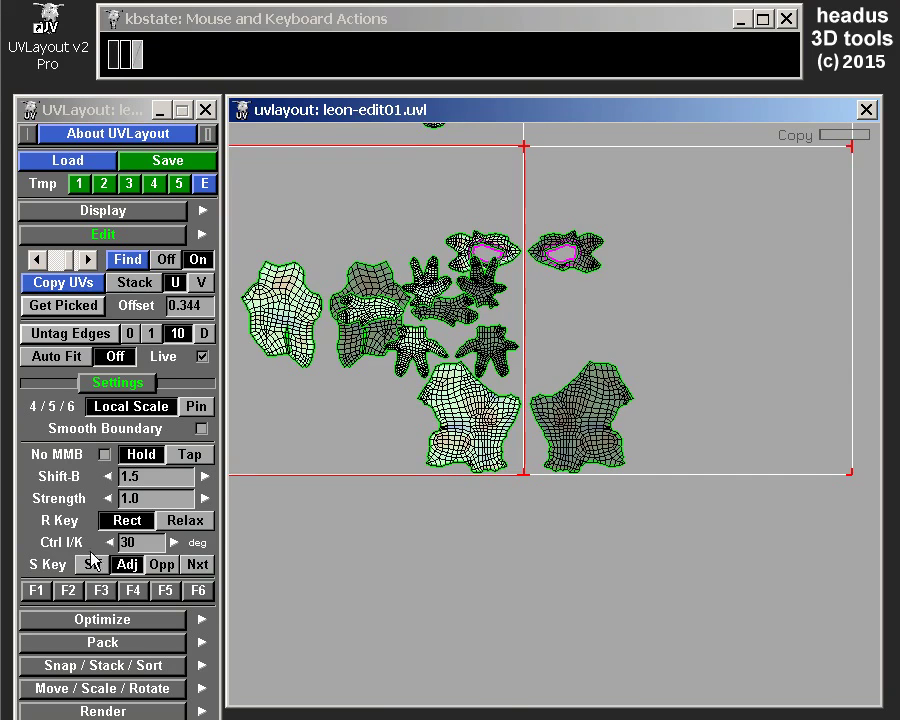
{"action": "left_click_drag", "start_coordinate": [101, 565], "coordinate": [101, 565]}
Step: Box-select the hand, limb and torso shells and make overlapping Self copies stacked on the originals
{"action": "key", "text": "s"}
{"action": "left_click", "coordinate": [561, 518]}
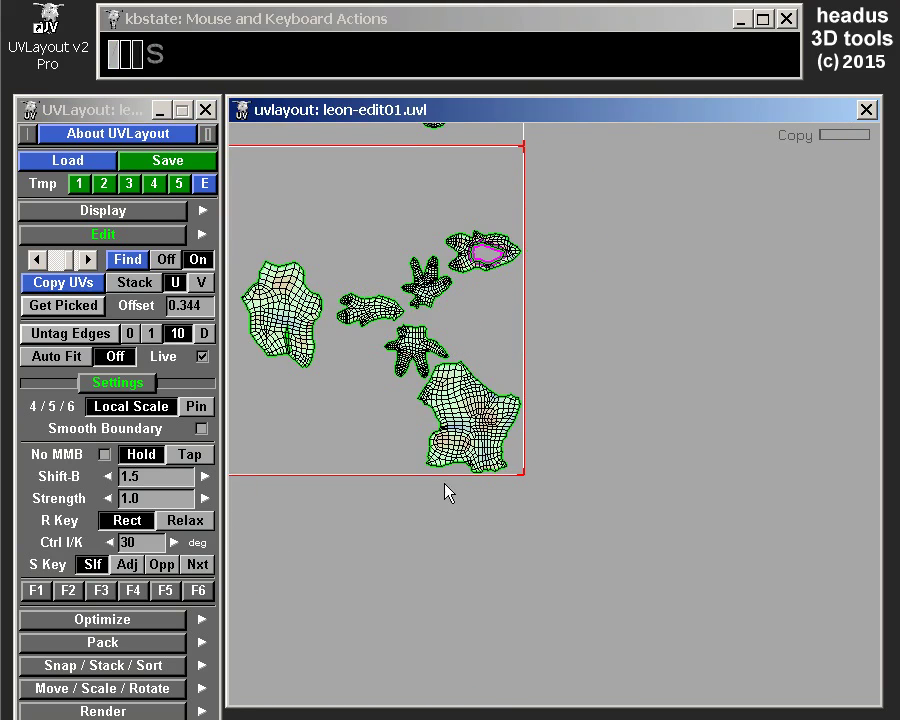
{"action": "key", "text": "space"}
{"action": "middle_click", "coordinate": [484, 424]}
{"action": "middle_click", "coordinate": [425, 349]}
{"action": "middle_click", "coordinate": [431, 299]}
{"action": "middle_click", "coordinate": [468, 265]}
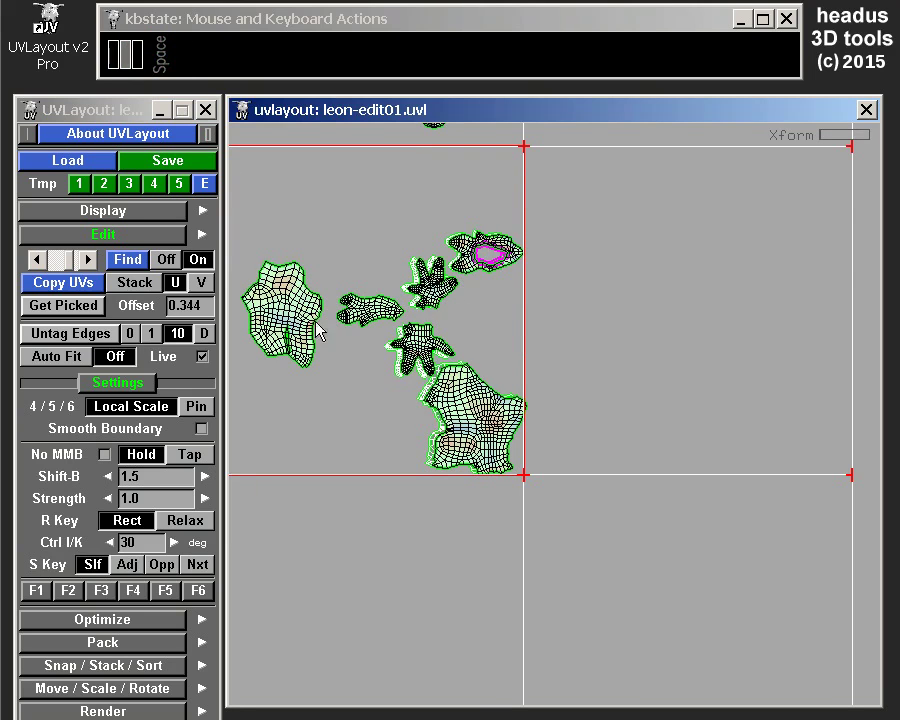